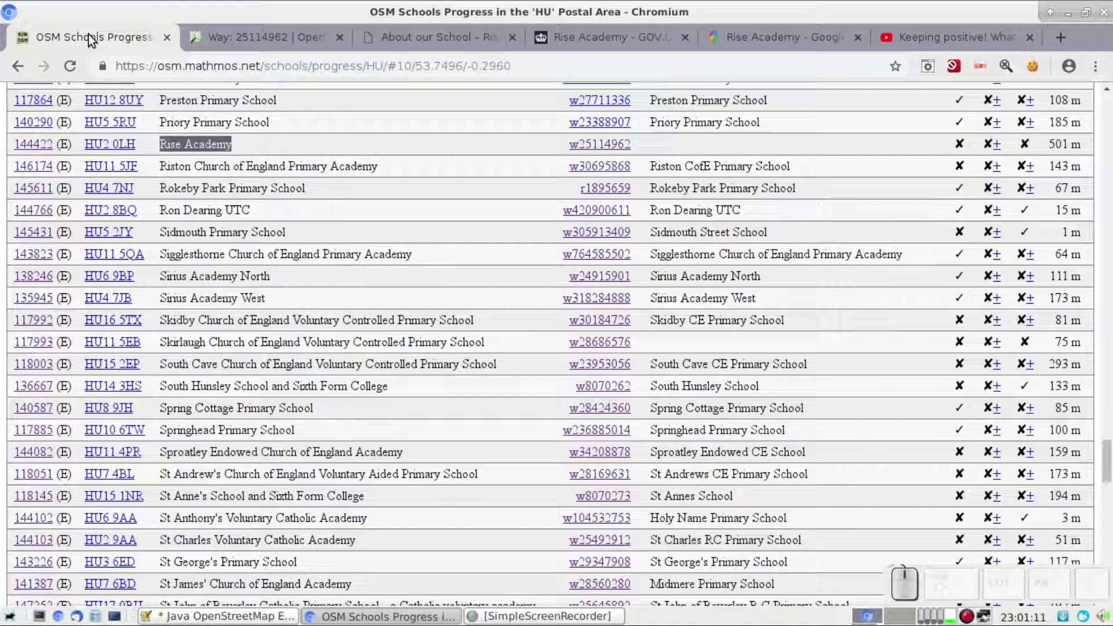
# Review Rise Academy's OSM way, its website's Fountain Road address and its GOV.UK record
pyautogui.click(251, 39)
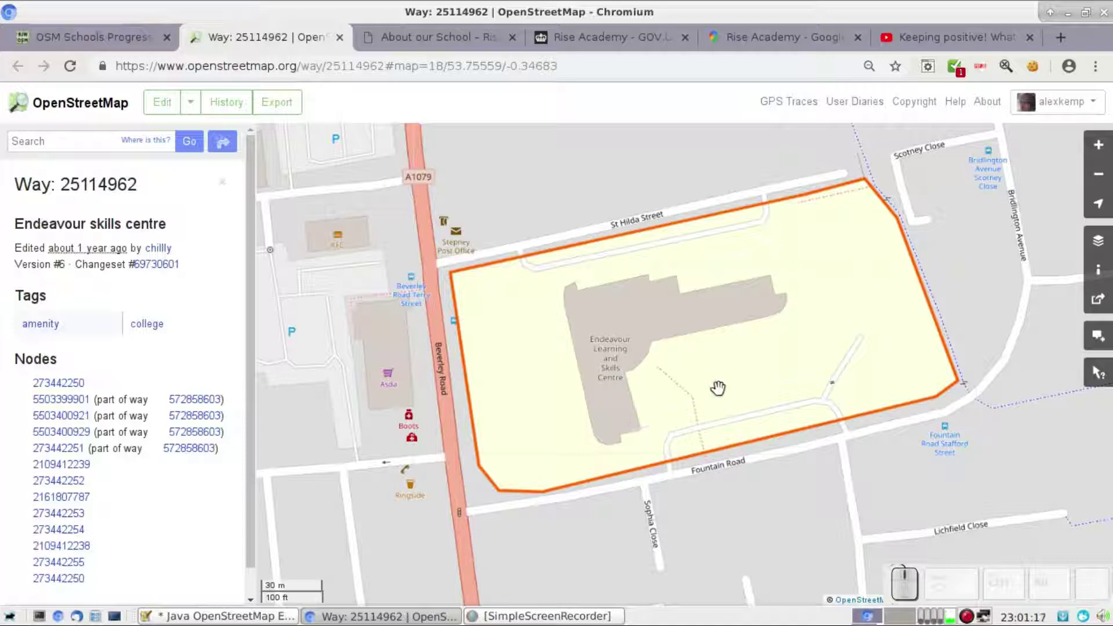
pyautogui.click(425, 42)
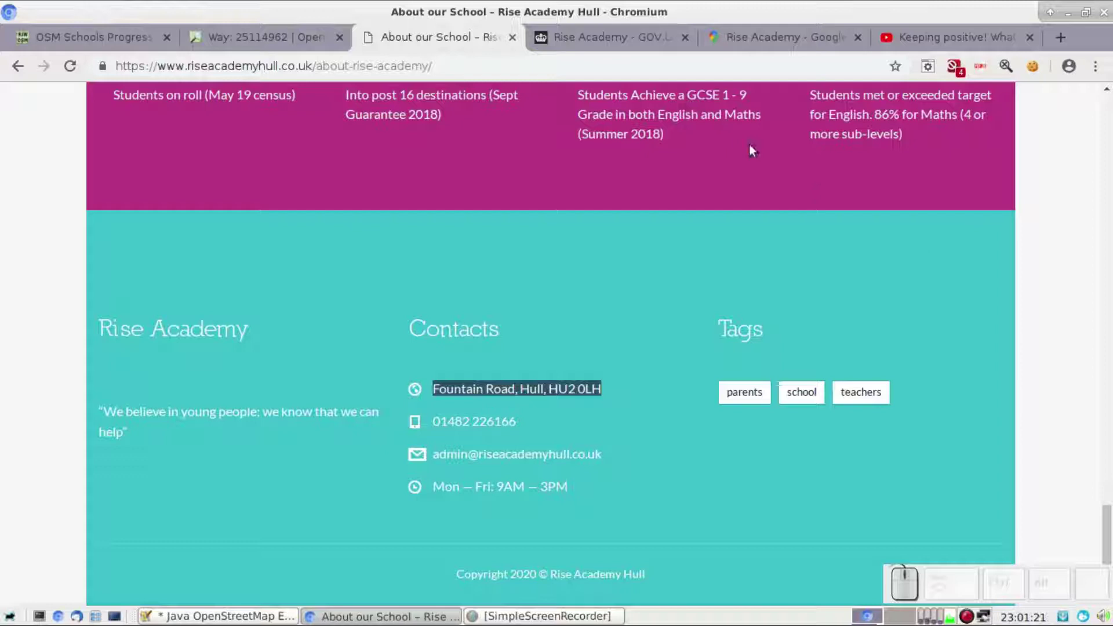
pyautogui.click(642, 39)
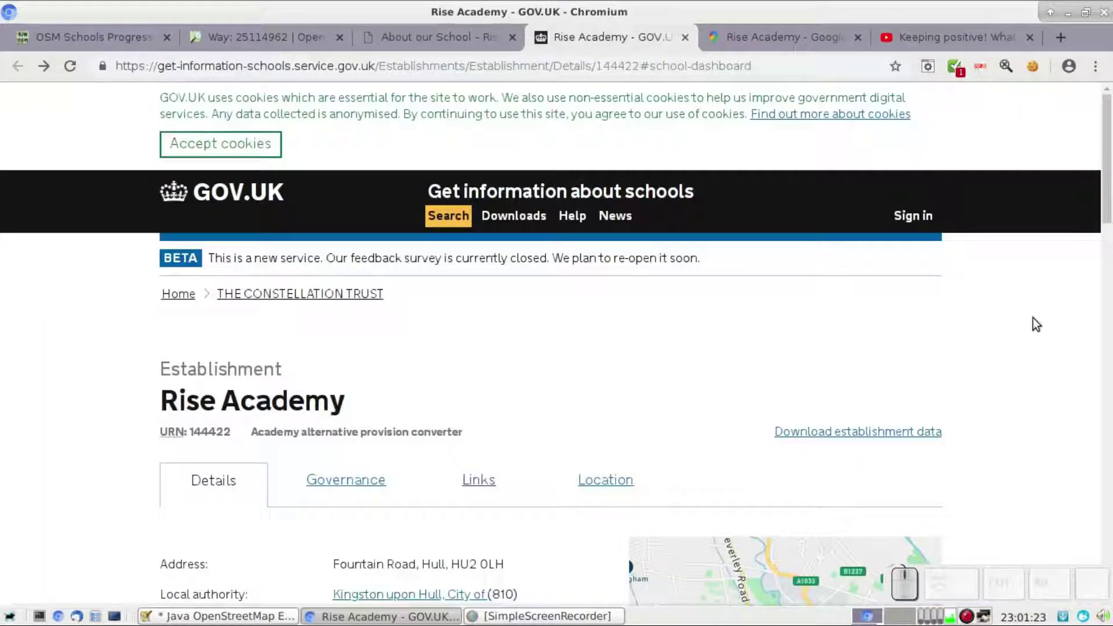
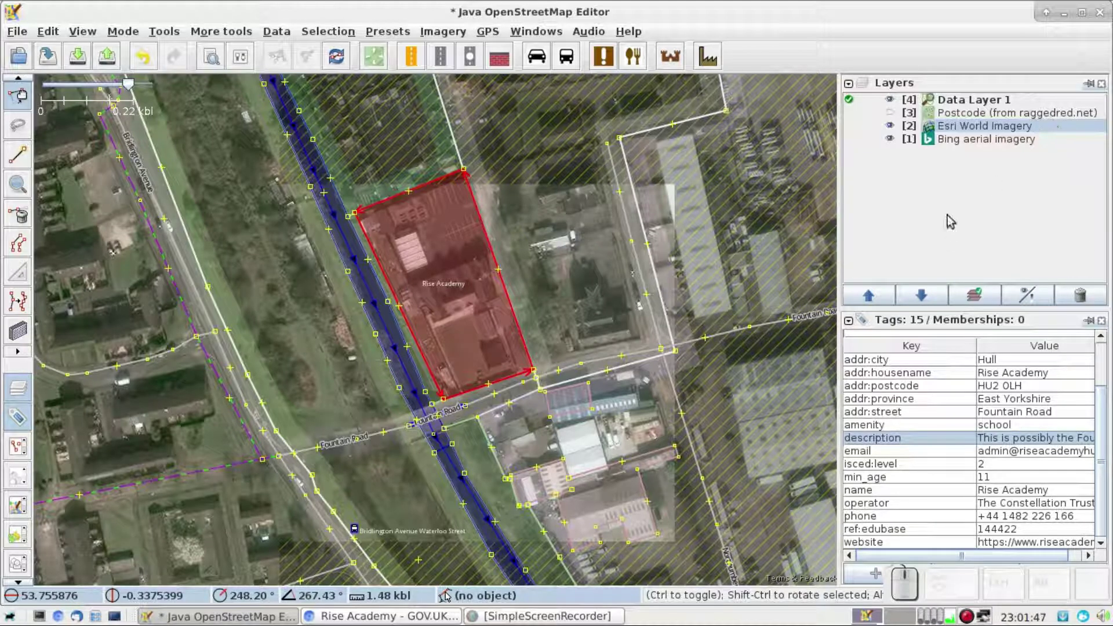
# Zoom onto the Rise Academy buildings over Esri imagery, deselect the grounds and ready the Building tool
pyautogui.click(952, 219)
pyautogui.click(952, 219)
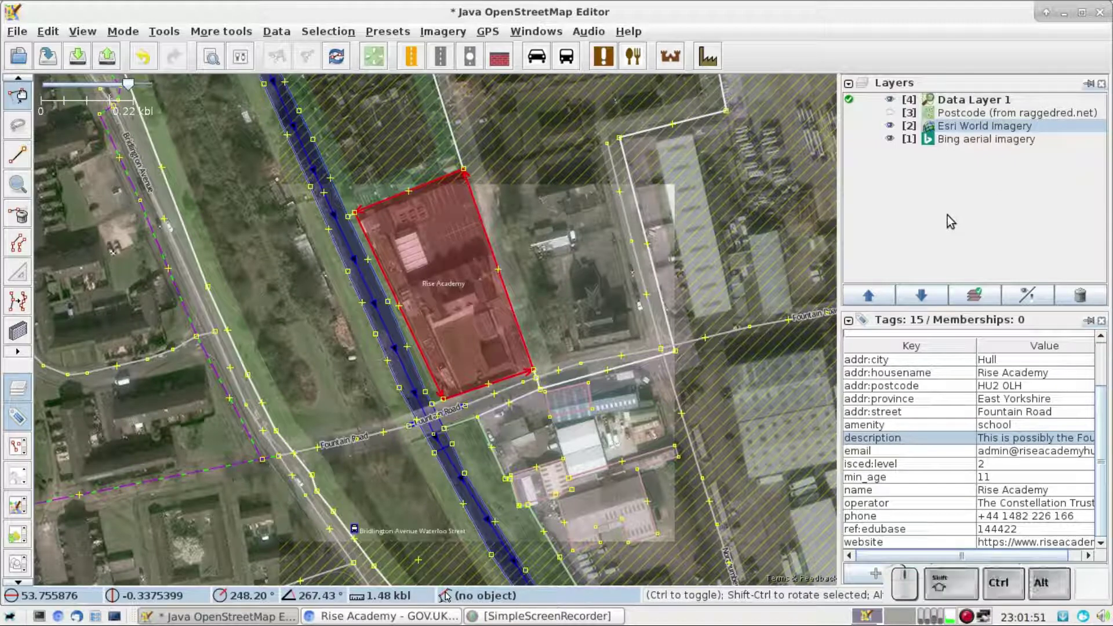
pyautogui.click(952, 220)
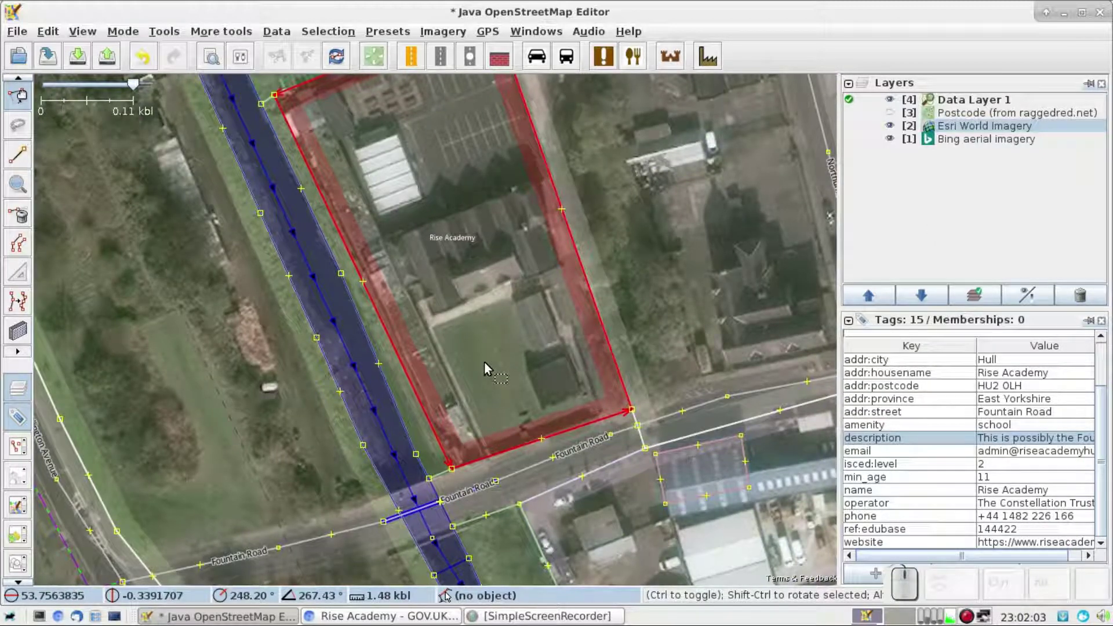
pyautogui.press('s')
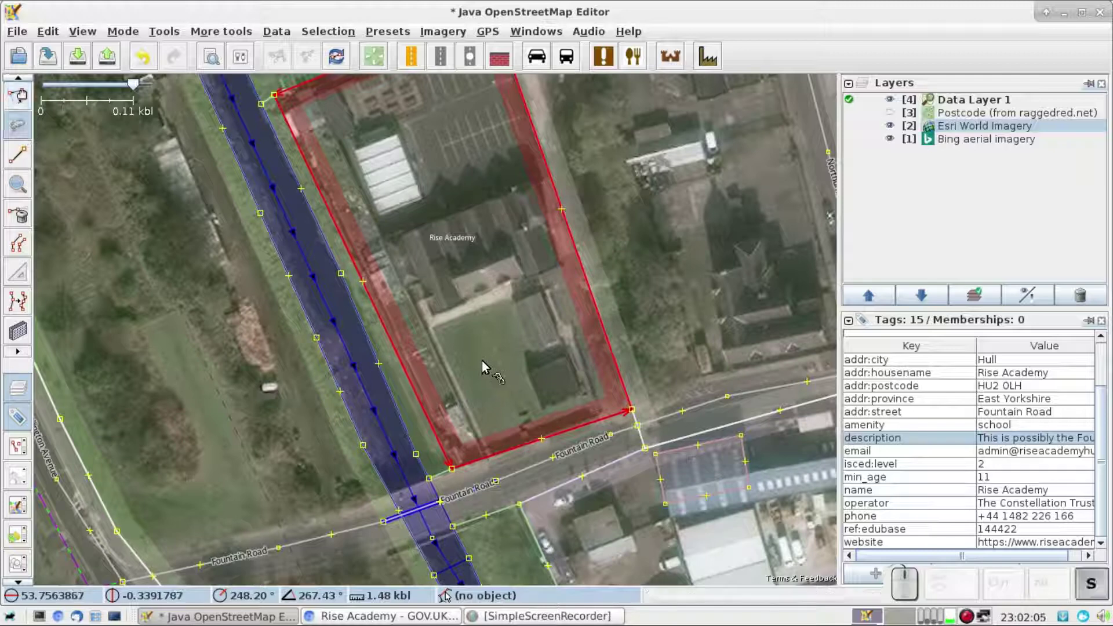
pyautogui.click(485, 366)
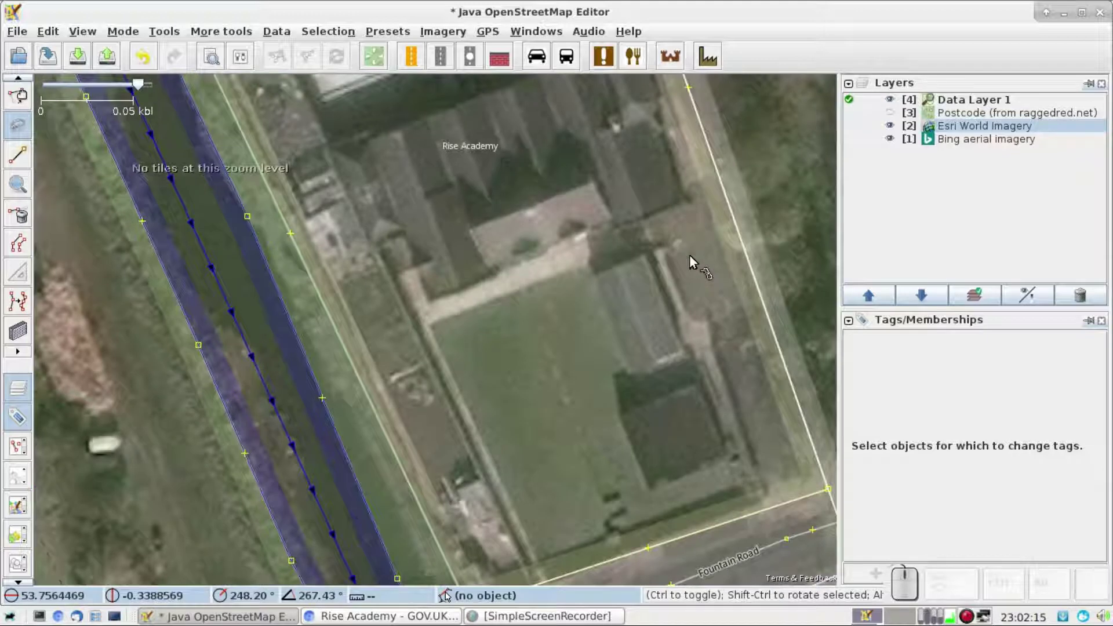
pyautogui.press('ctrl+Up')
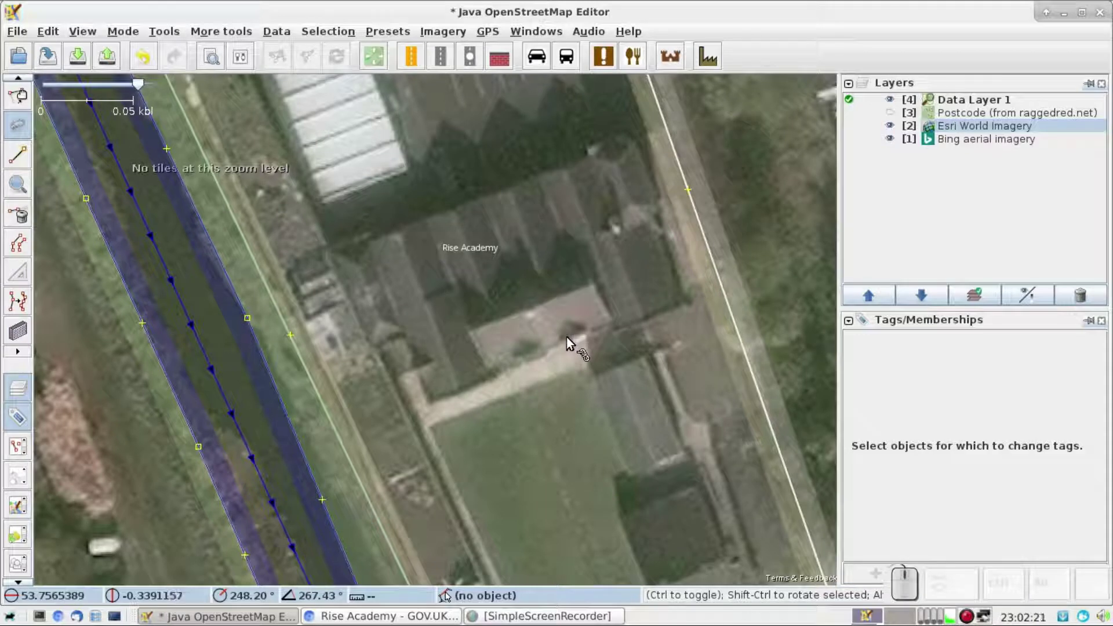
pyautogui.press('b')
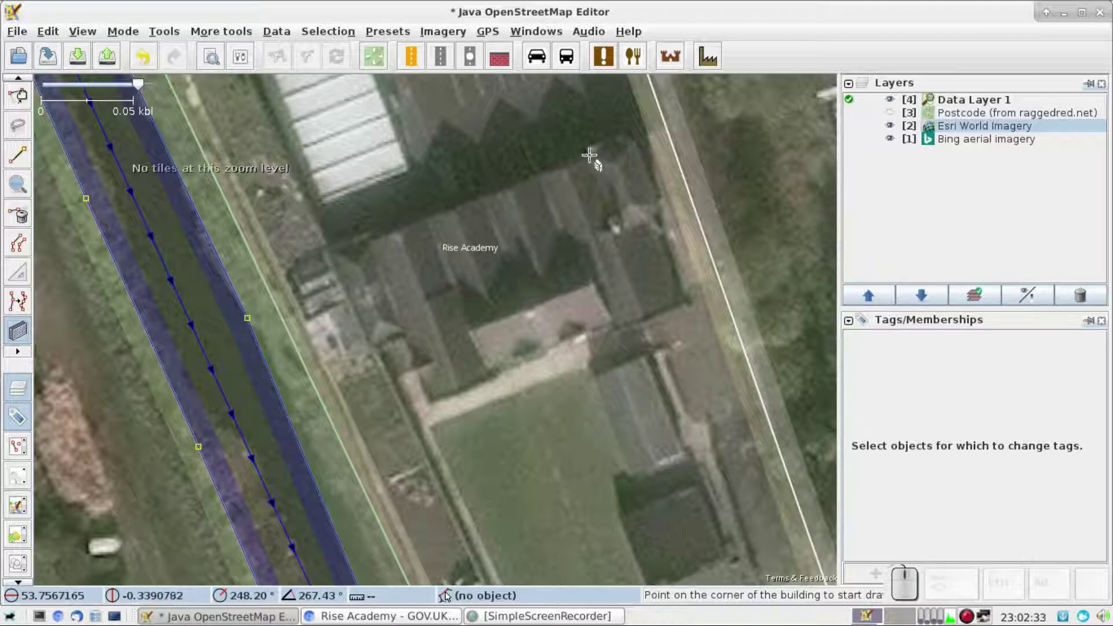
# Draw a three-corner rectangle over the main roof, tagged building=yes
pyautogui.click(600, 167)
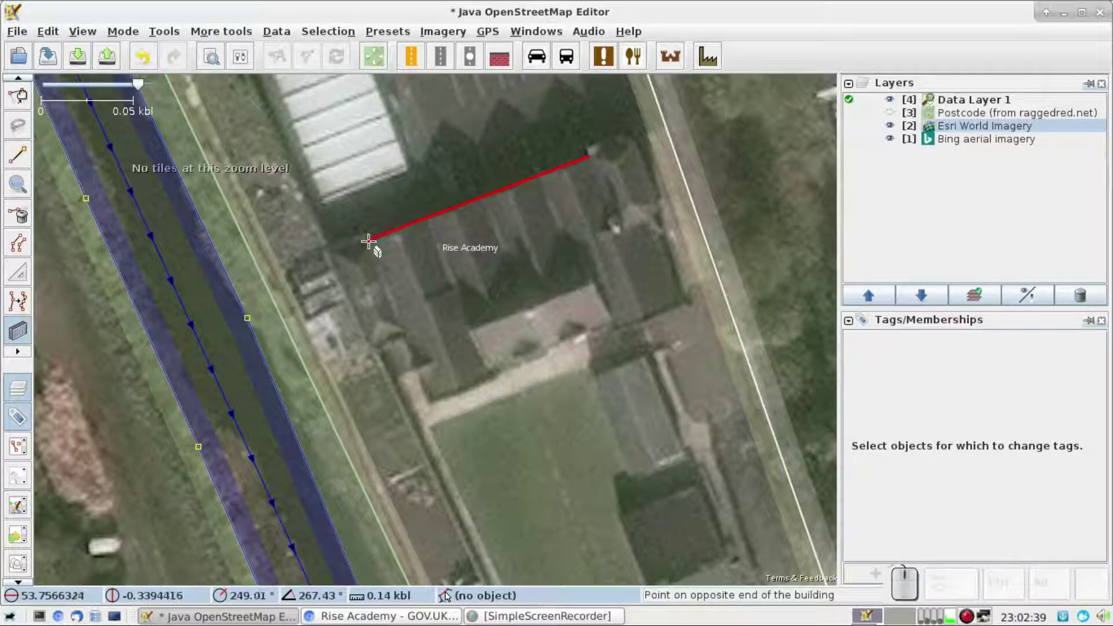
pyautogui.click(379, 251)
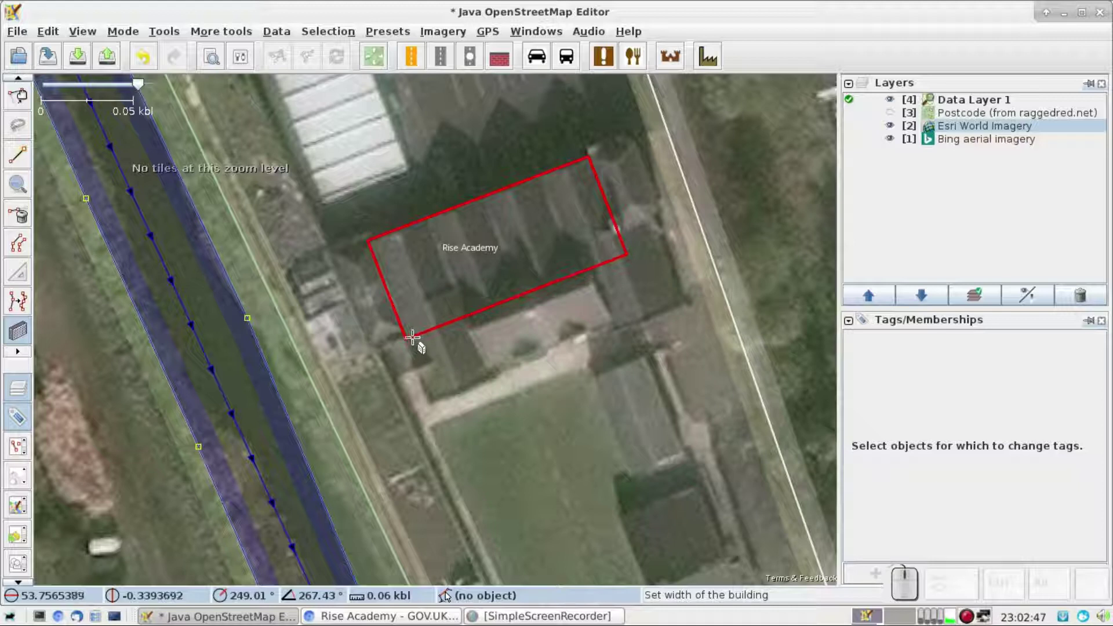
pyautogui.click(424, 347)
pyautogui.press('s')
pyautogui.click(536, 184)
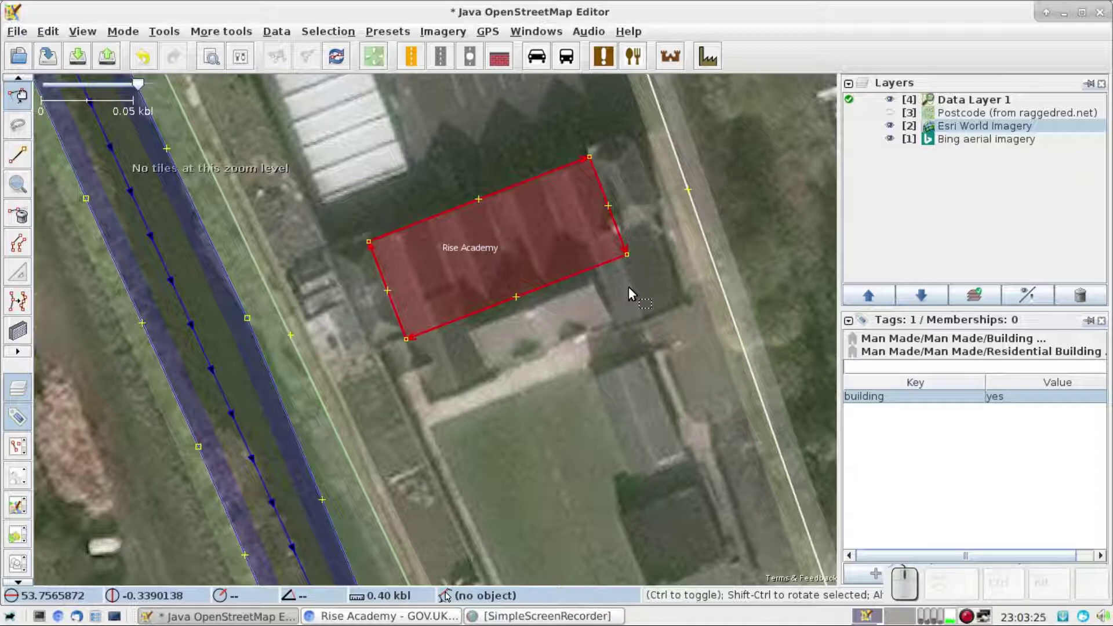
pyautogui.press('b')
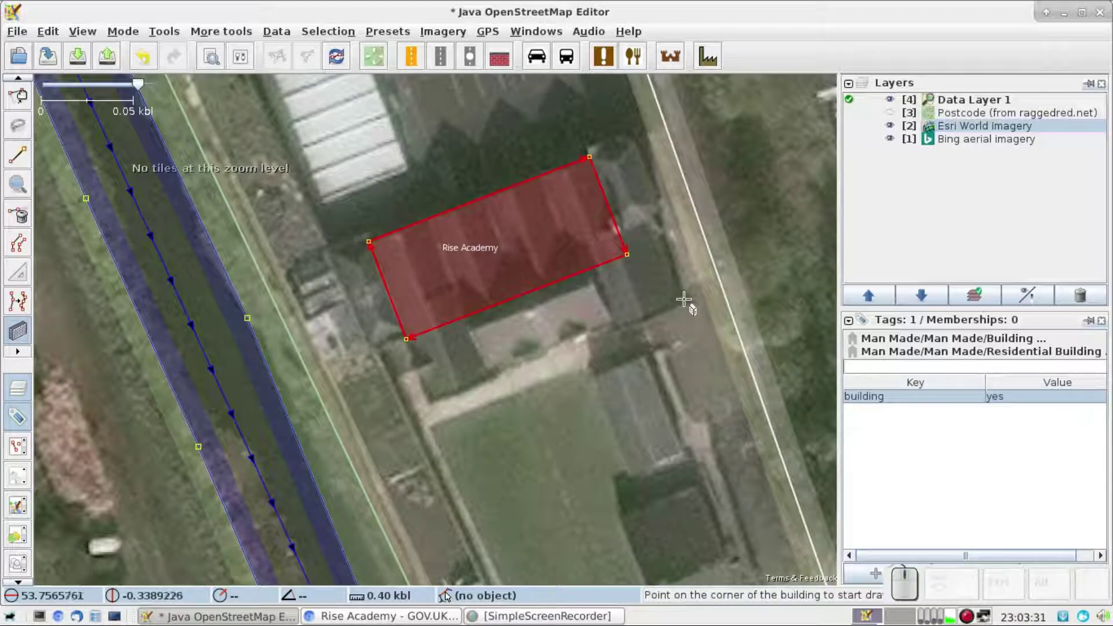
# Outline the east annex, southern wing, northeast building and west extension as rectangles
pyautogui.click(695, 309)
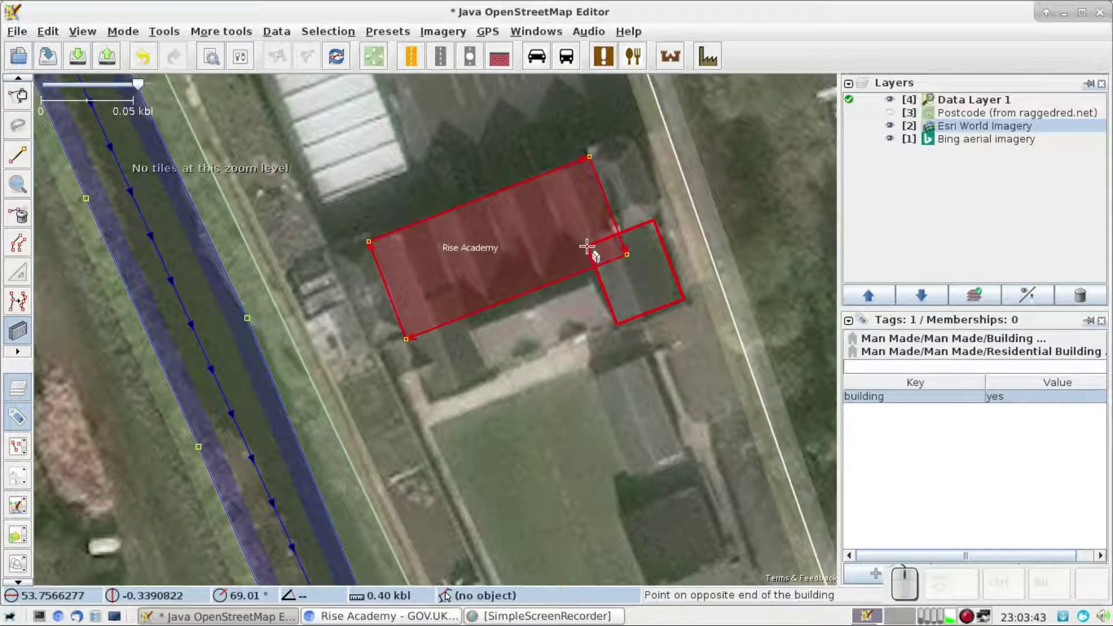
pyautogui.click(598, 256)
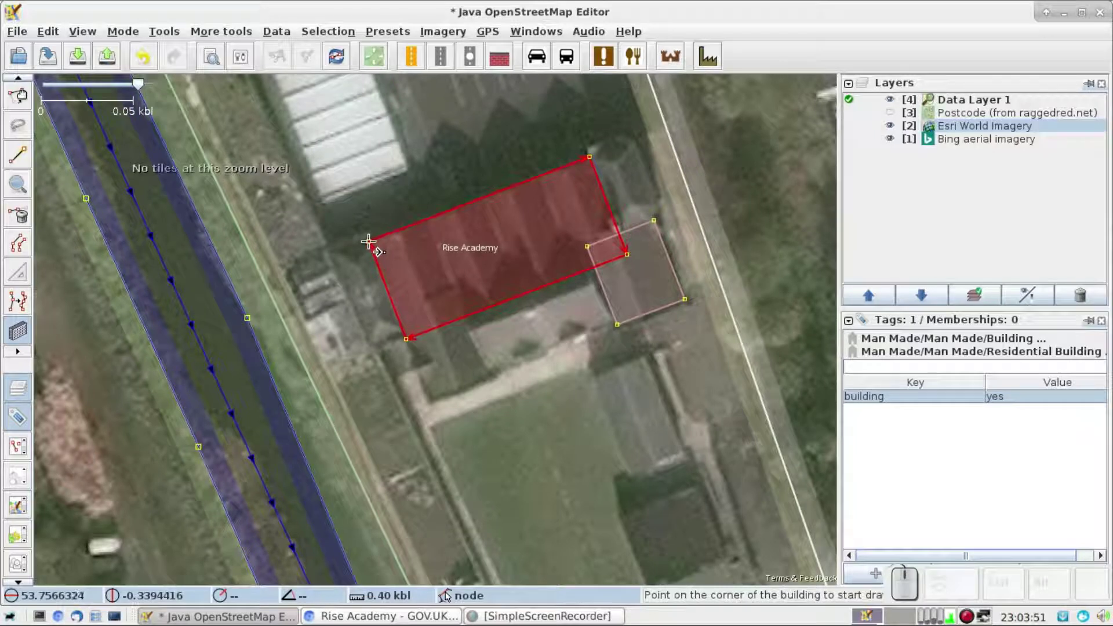
pyautogui.click(371, 243)
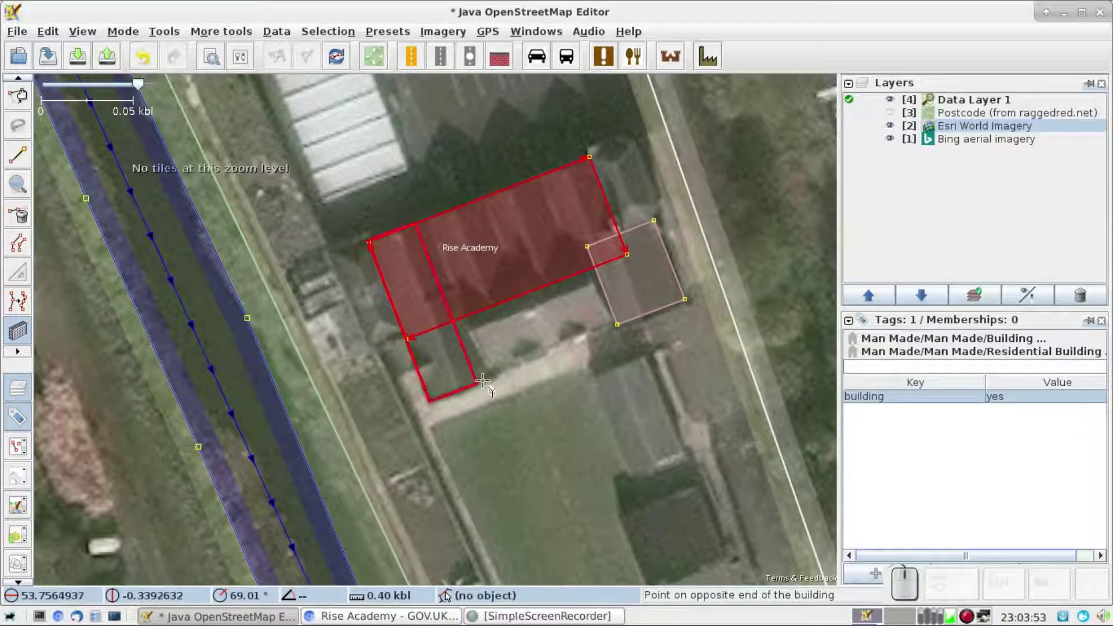
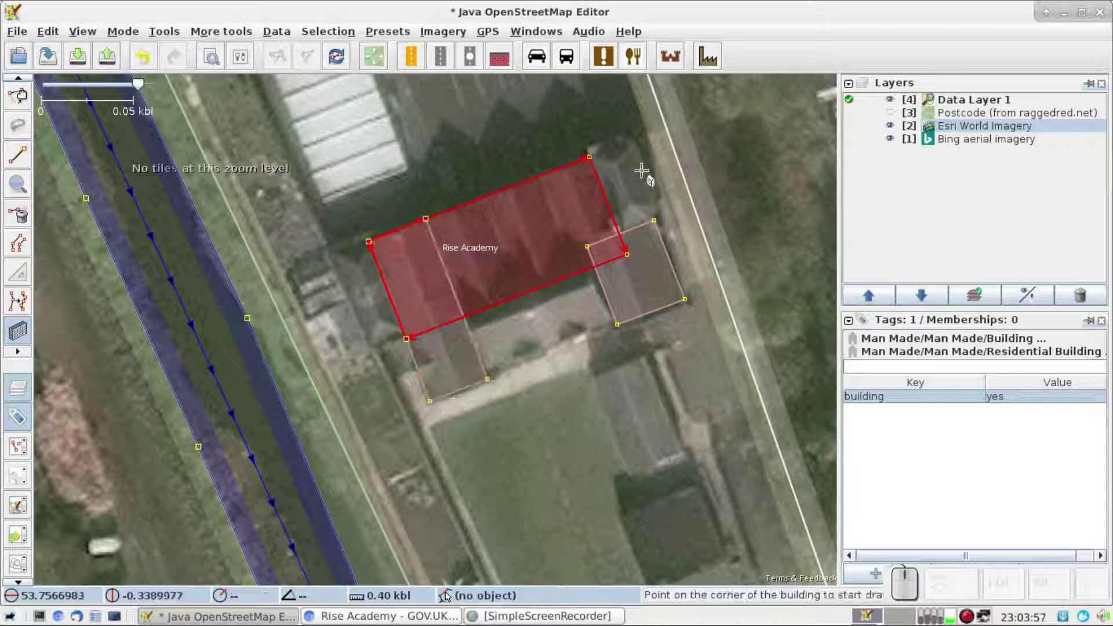
pyautogui.click(641, 138)
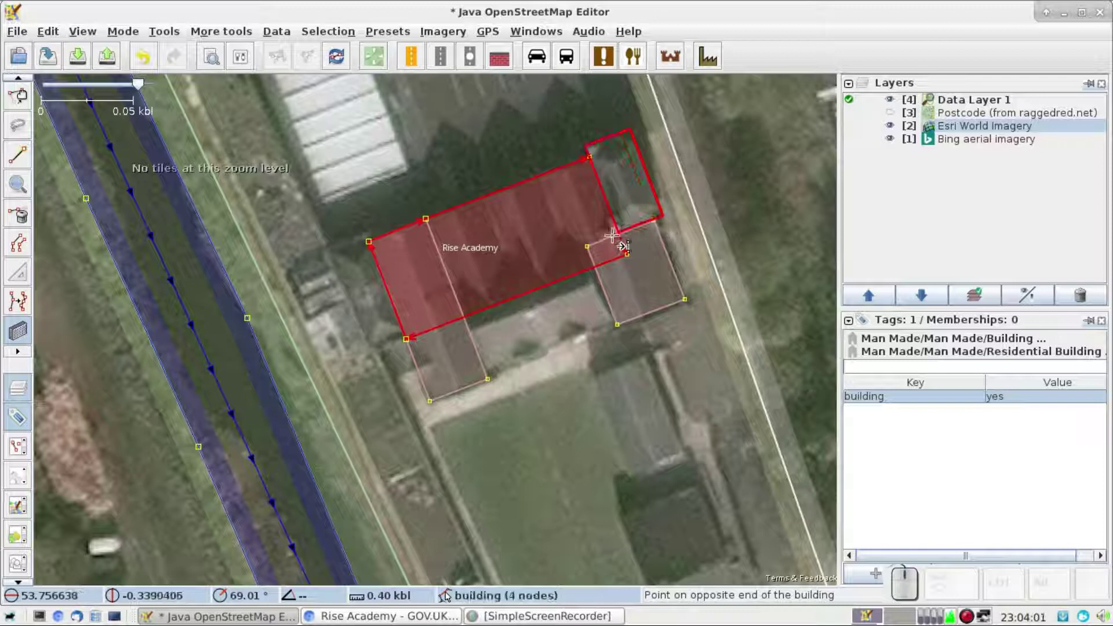
pyautogui.click(617, 244)
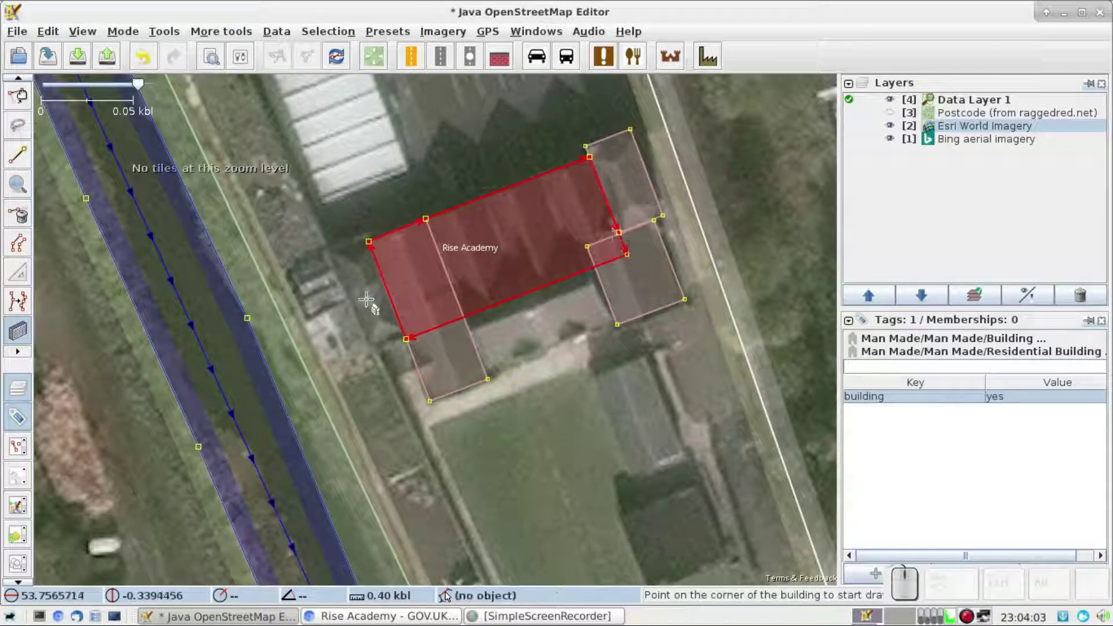
pyautogui.click(335, 261)
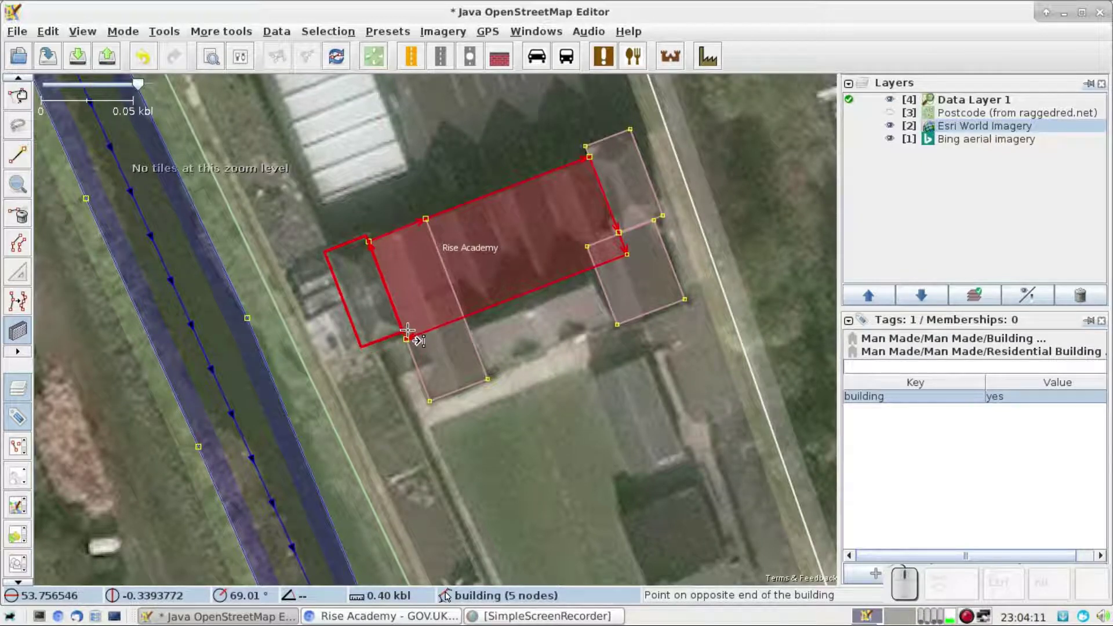
pyautogui.click(413, 338)
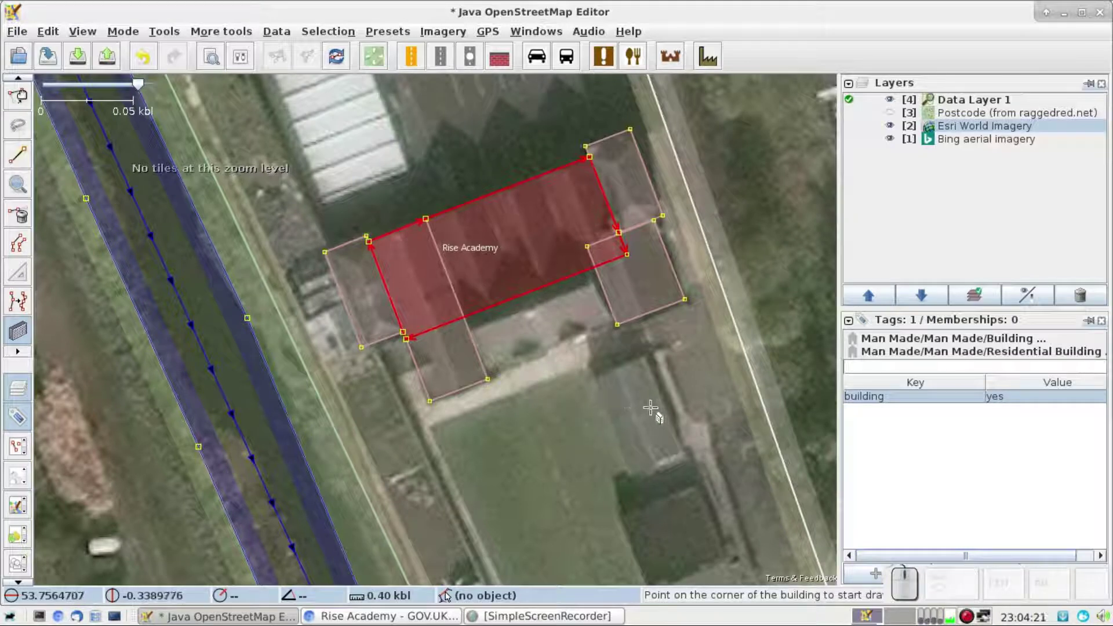
# Outline the two outbuildings south of the school as rectangles, panning south between them
pyautogui.moveTo(662, 416); pyautogui.dragTo(742, 409)
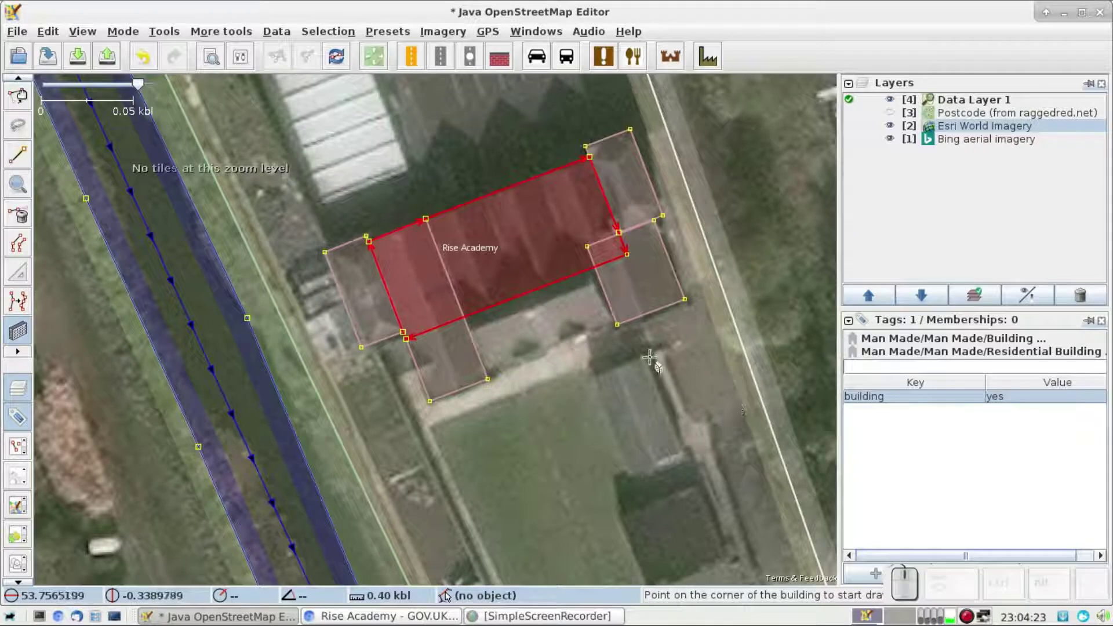
pyautogui.click(654, 368)
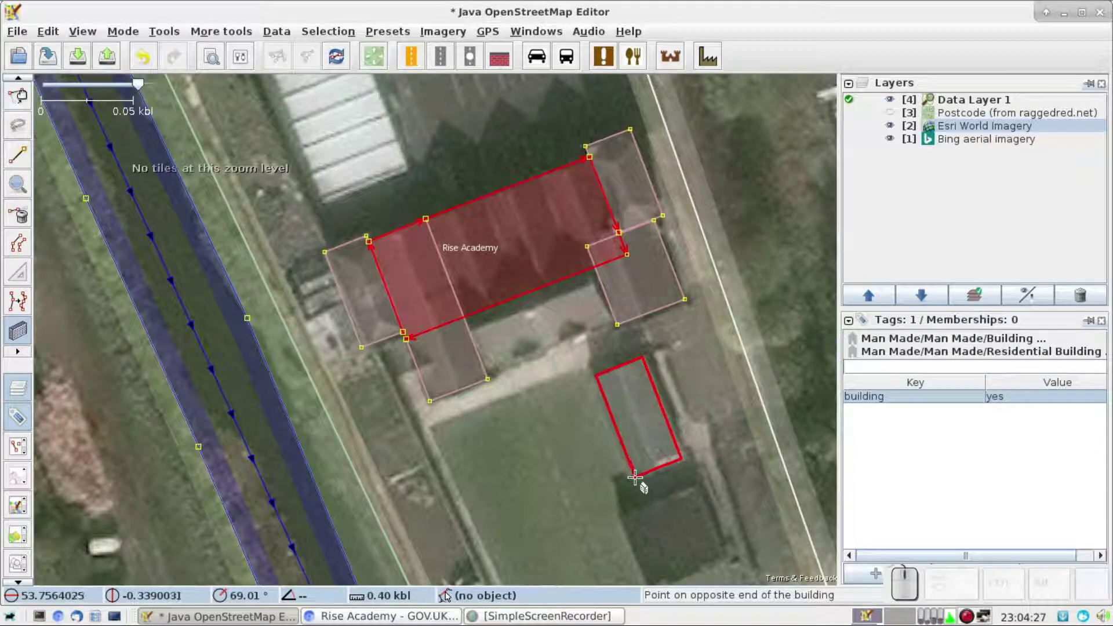
pyautogui.click(644, 488)
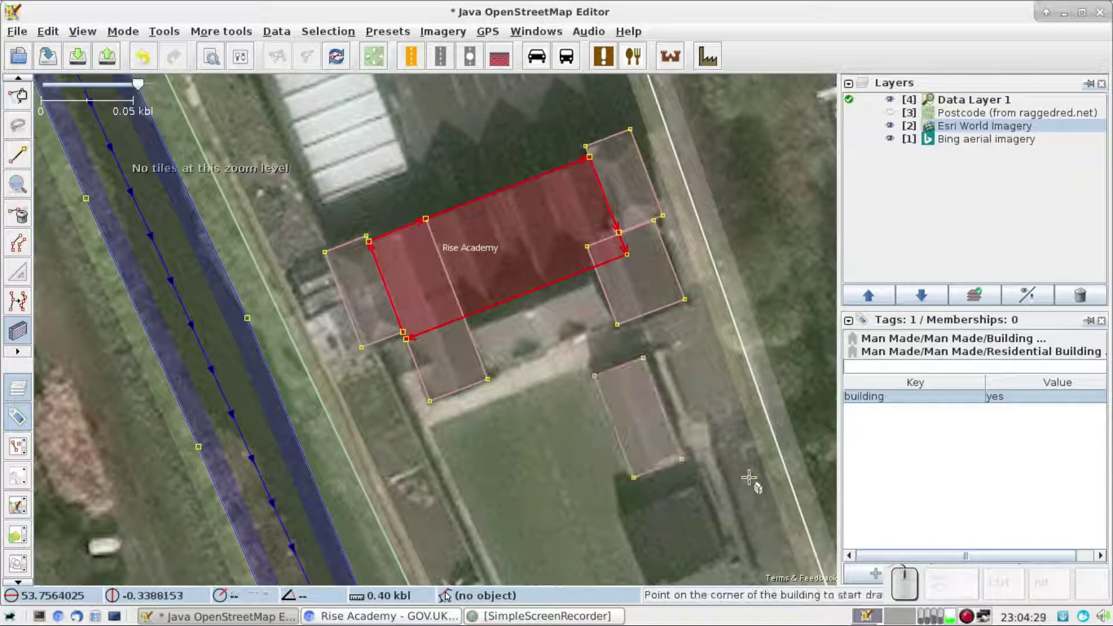
pyautogui.press('ctrl+Down')
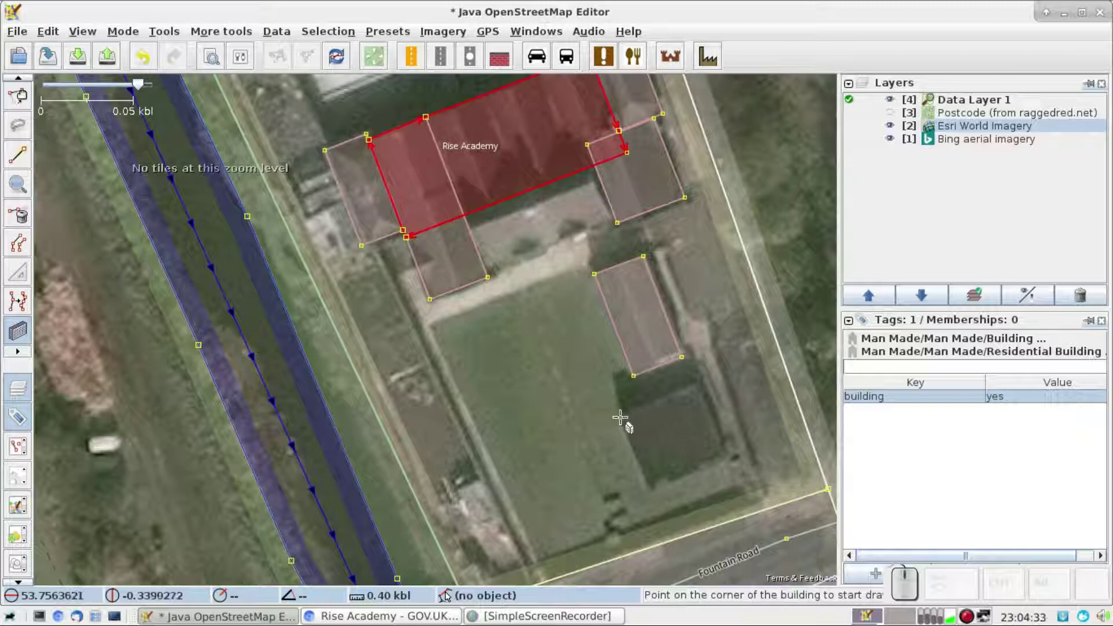
pyautogui.click(707, 394)
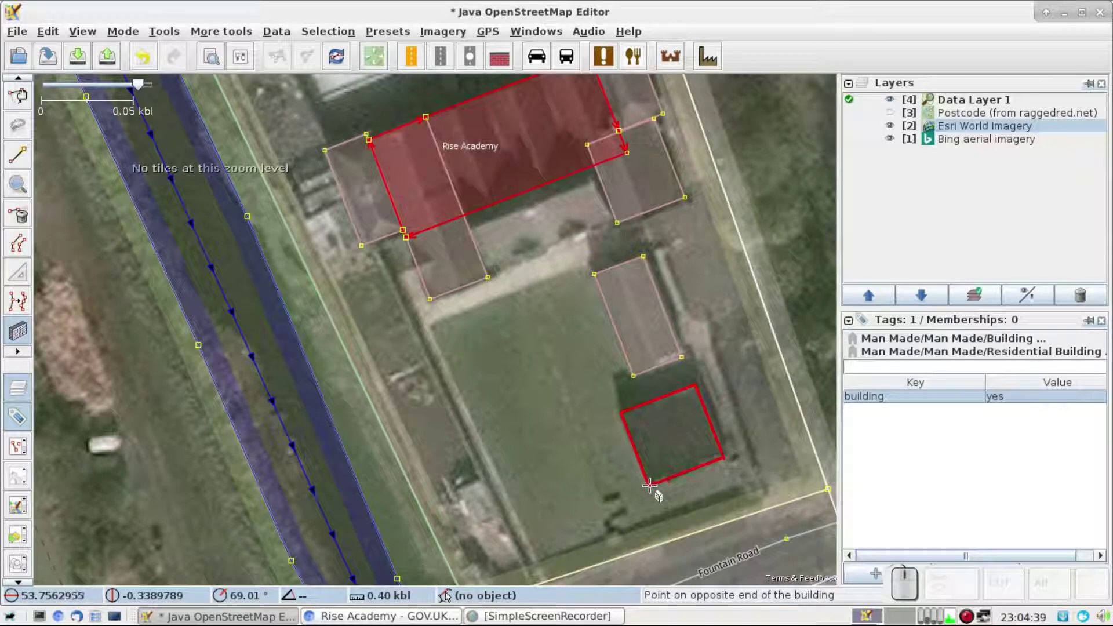
pyautogui.click(661, 495)
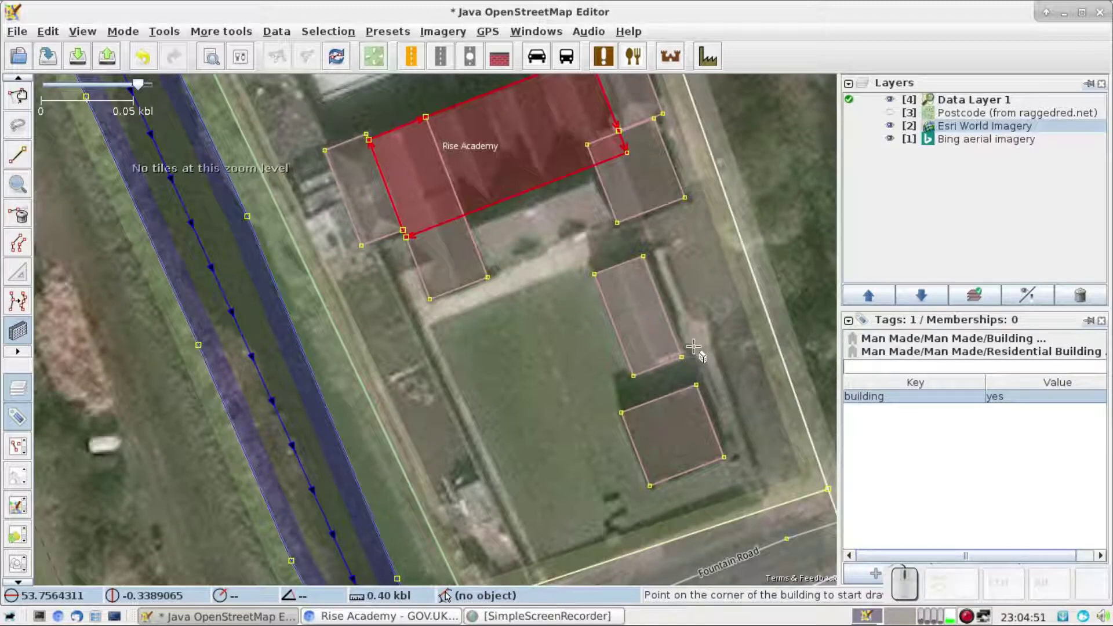
# Select all seven school building outlines together and bring up the More tools menu
pyautogui.click(704, 356)
pyautogui.press('s')
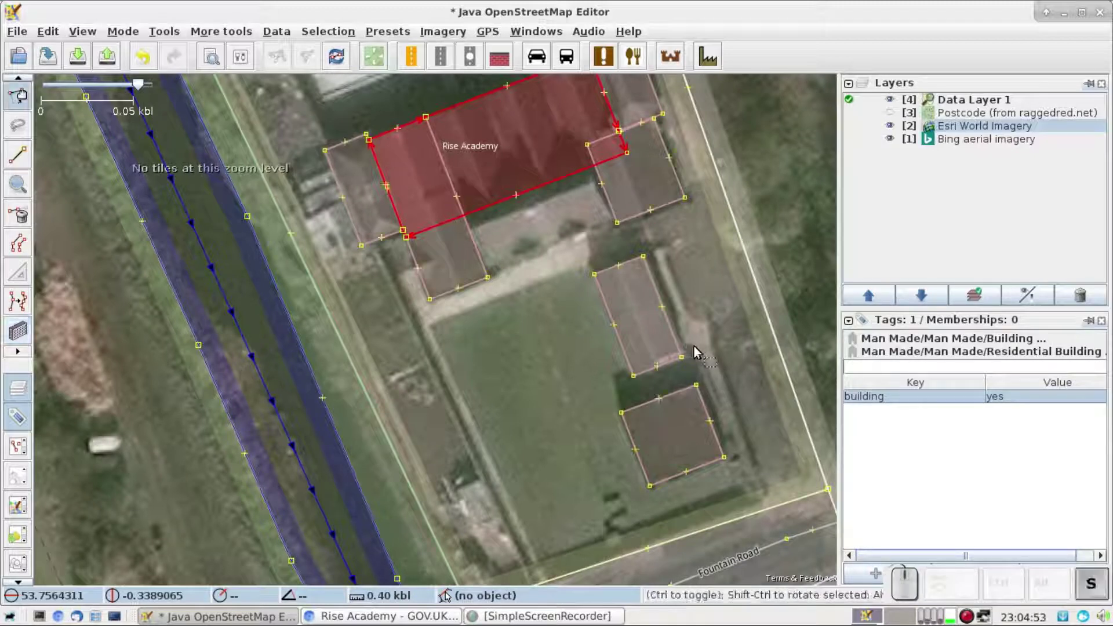
pyautogui.click(474, 251)
pyautogui.click(351, 220)
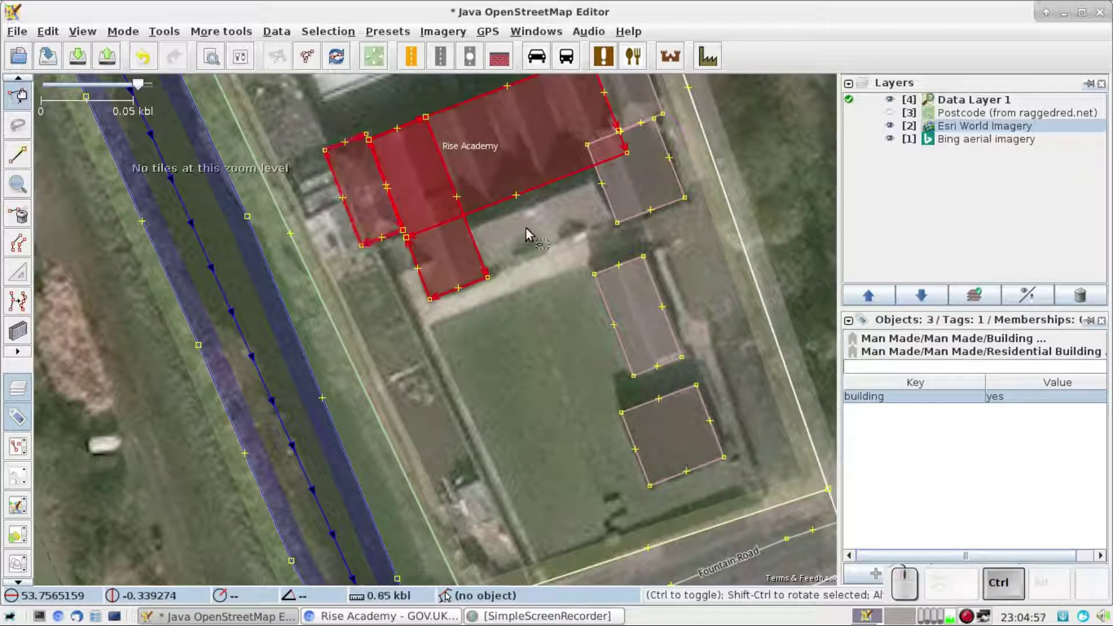
pyautogui.press('ctrl+Up')
pyautogui.click(641, 161)
pyautogui.click(684, 285)
pyautogui.click(651, 388)
pyautogui.click(703, 516)
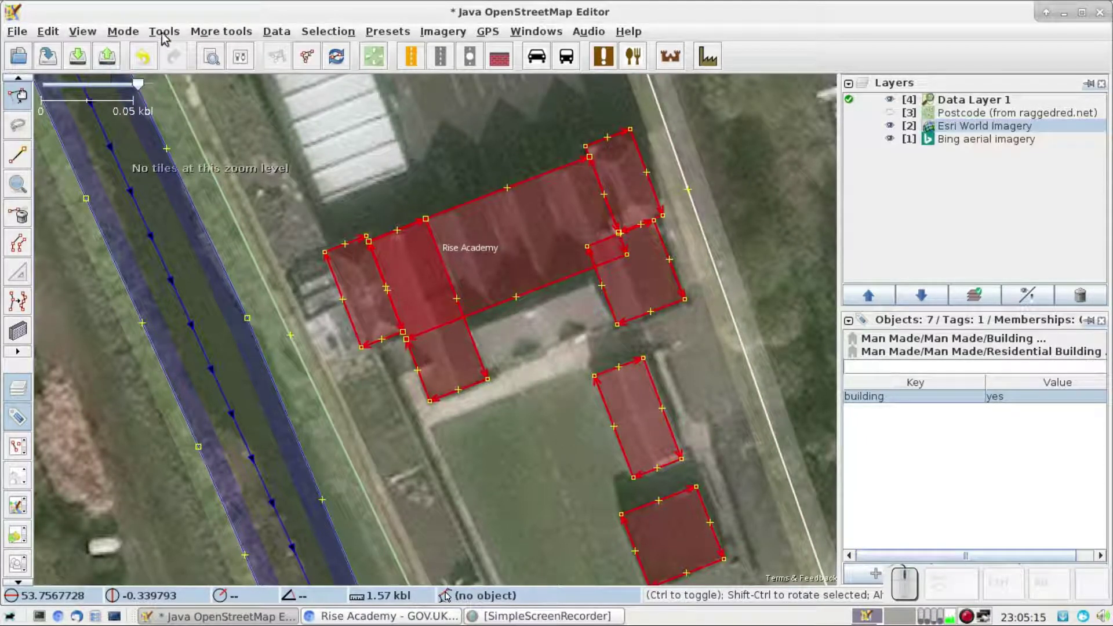
pyautogui.click(169, 32)
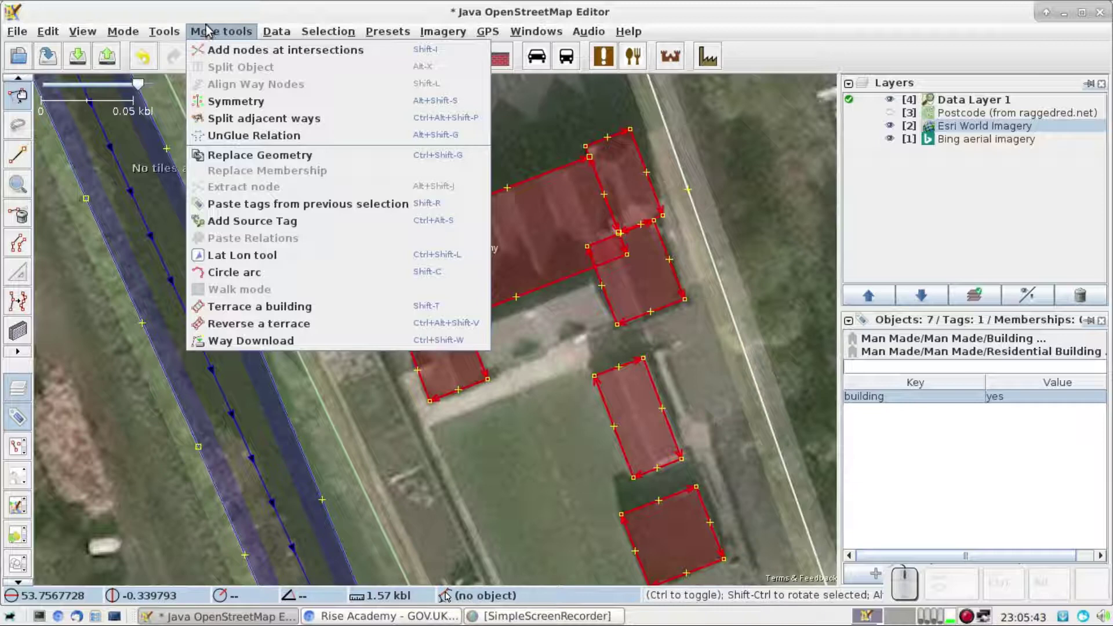
# Leave More tools and bring up the Tools menu for Join overlapping Areas
pyautogui.click(207, 13)
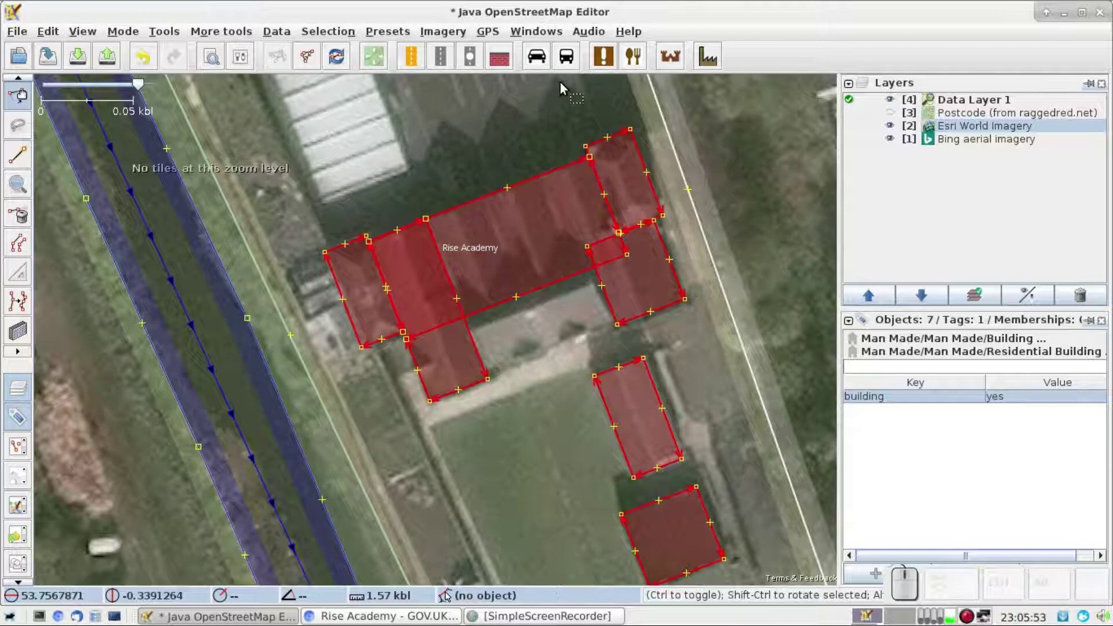
pyautogui.click(131, 36)
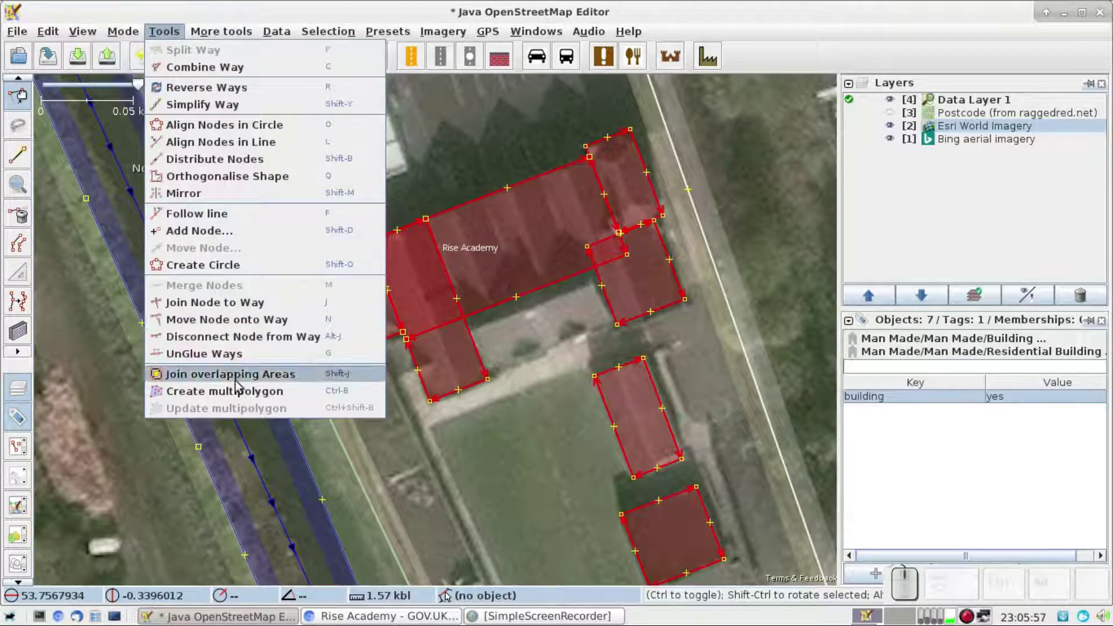
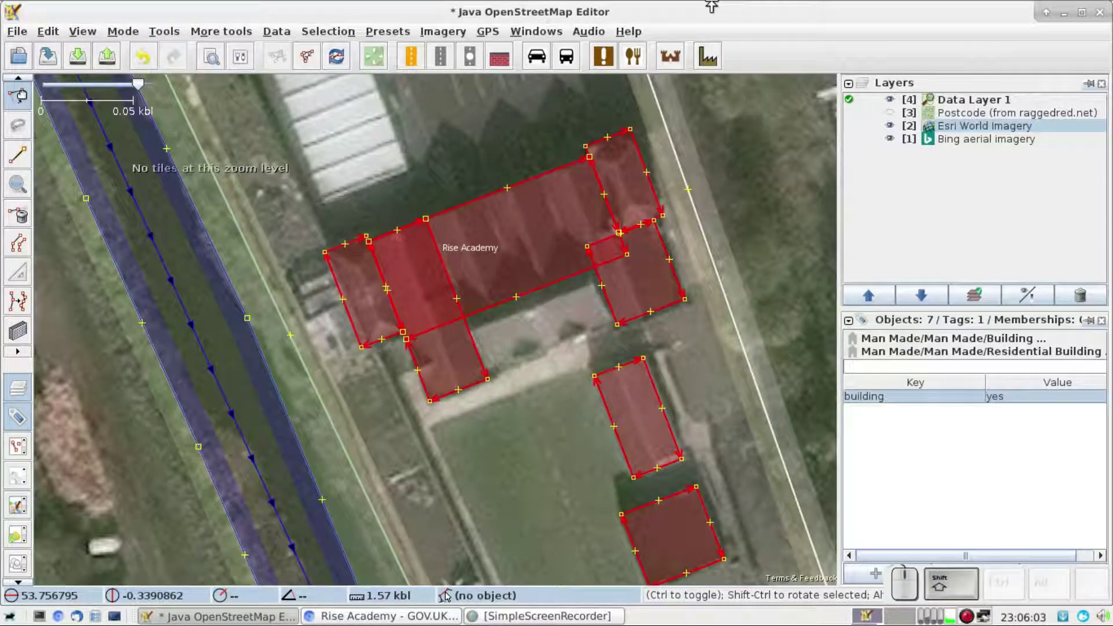
# Join the overlapping outlines with Shift+J and delete the leftover stray nodes on the merged outline
pyautogui.press('shift+j')
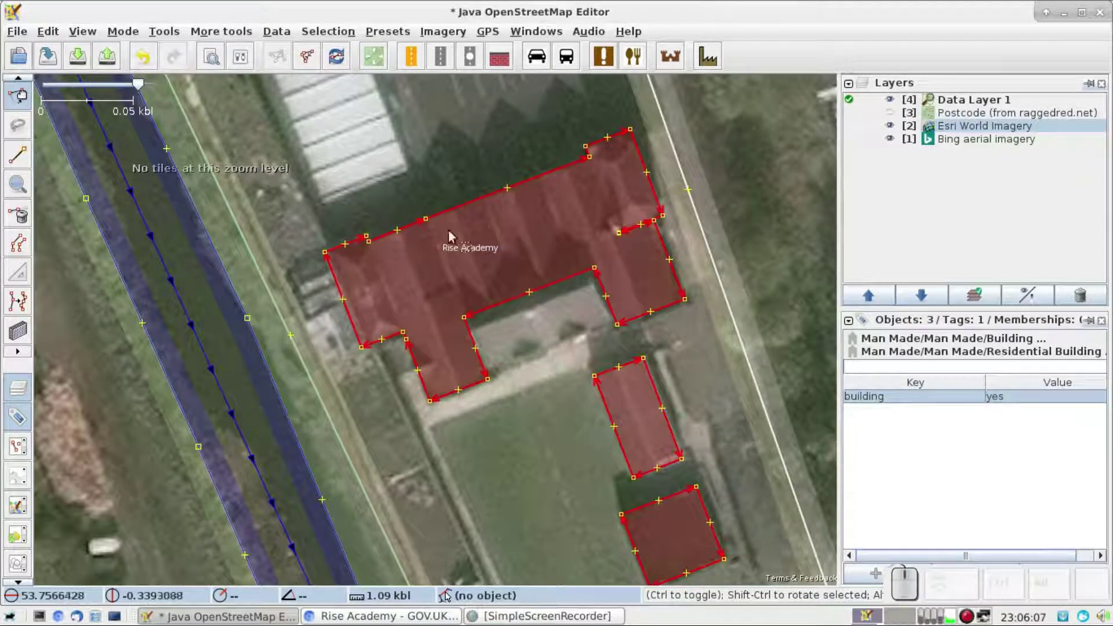
pyautogui.click(427, 228)
pyautogui.press('Delete')
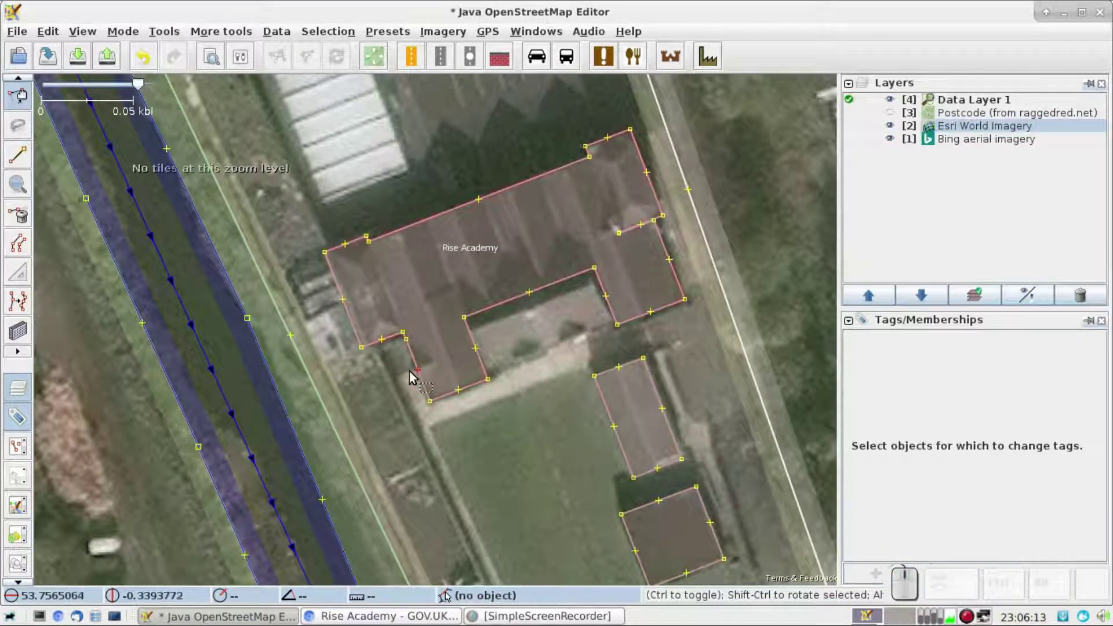
pyautogui.click(412, 347)
pyautogui.press('Delete')
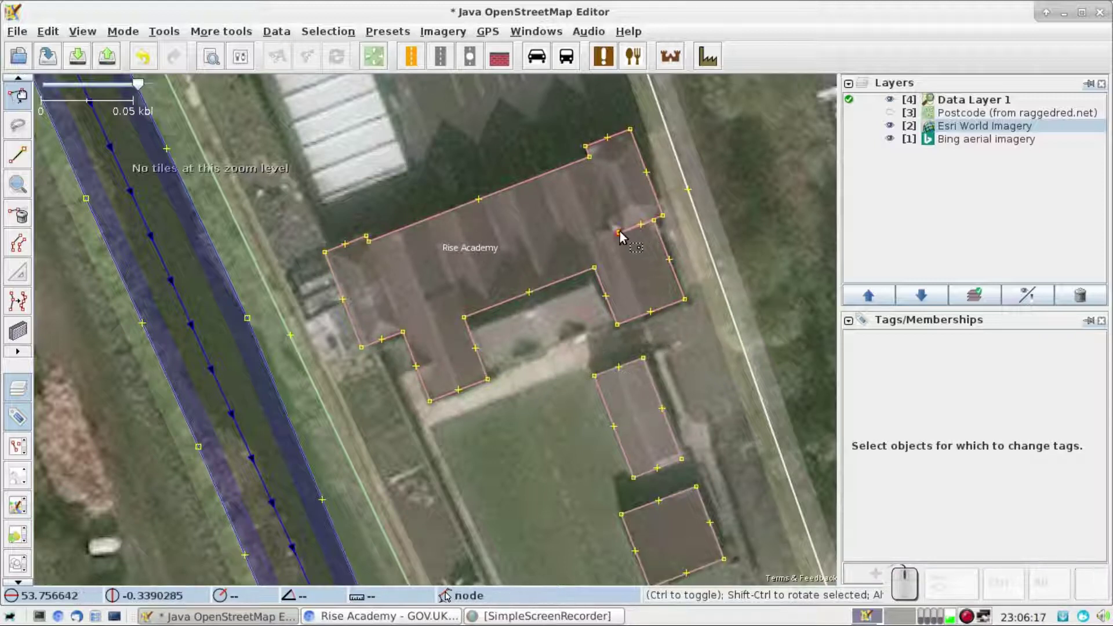
pyautogui.click(623, 238)
pyautogui.press('Delete')
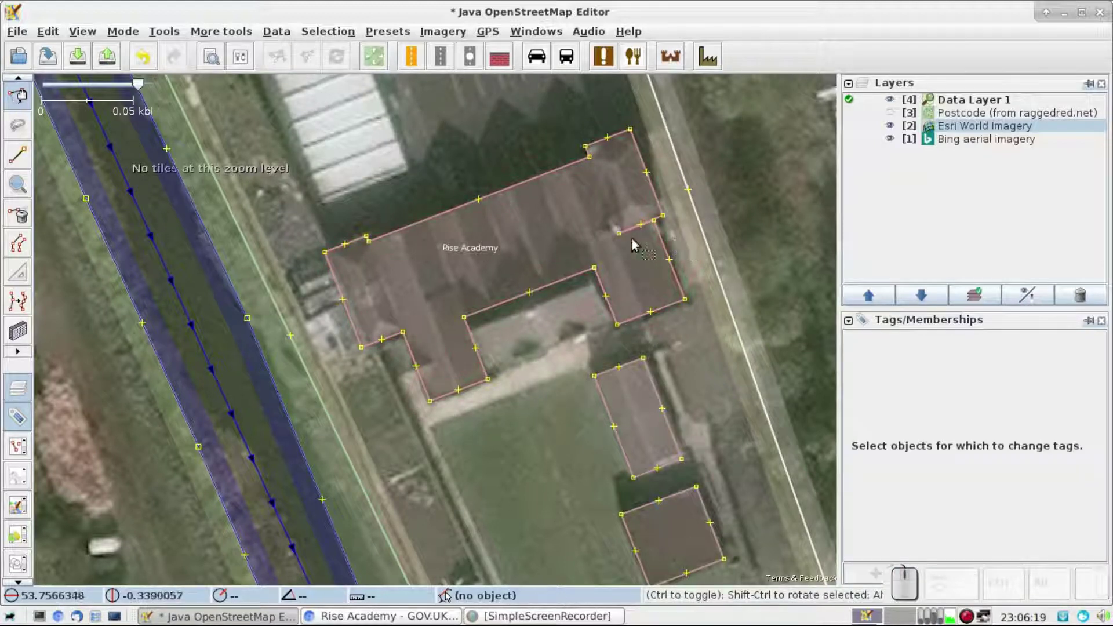
pyautogui.click(620, 244)
pyautogui.press('Delete')
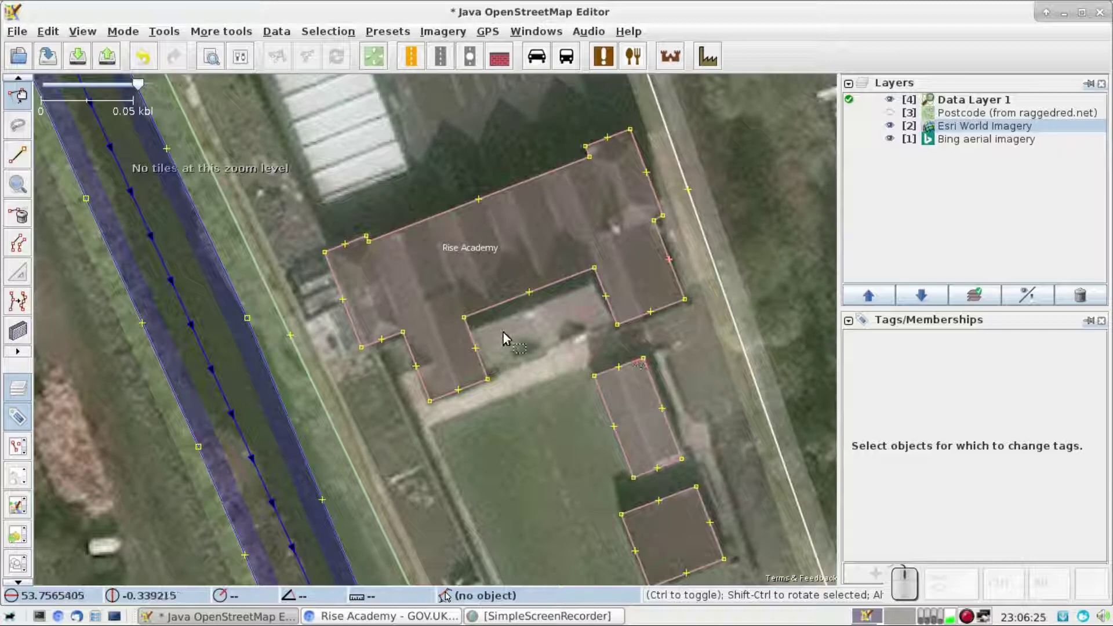
# Reselect the merged school footprint and square its corners with Q
pyautogui.click(498, 312)
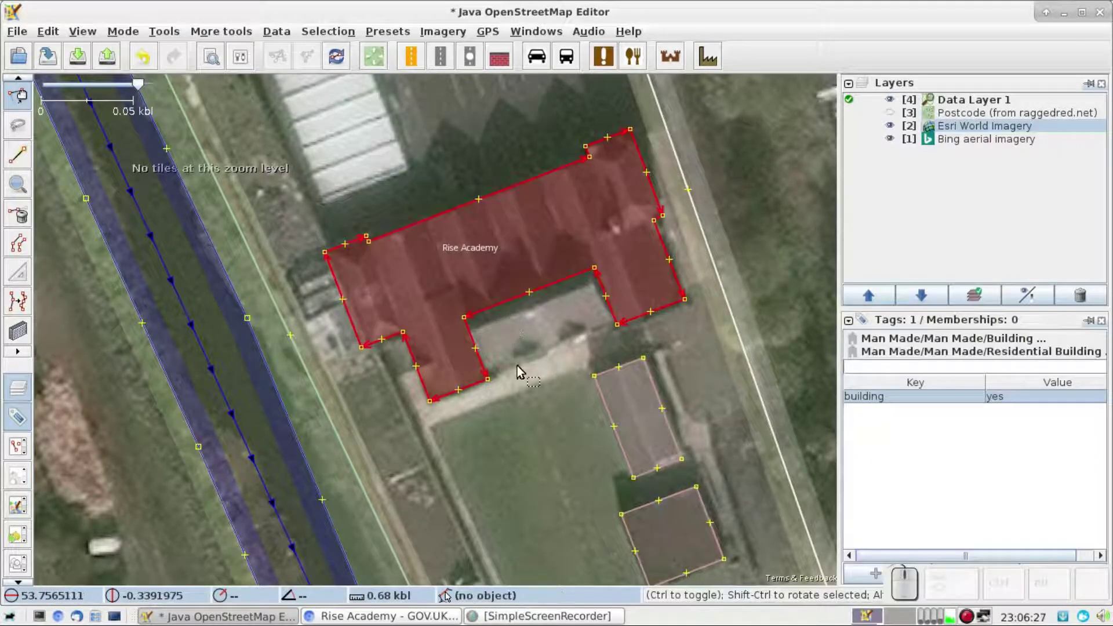
pyautogui.press('q')
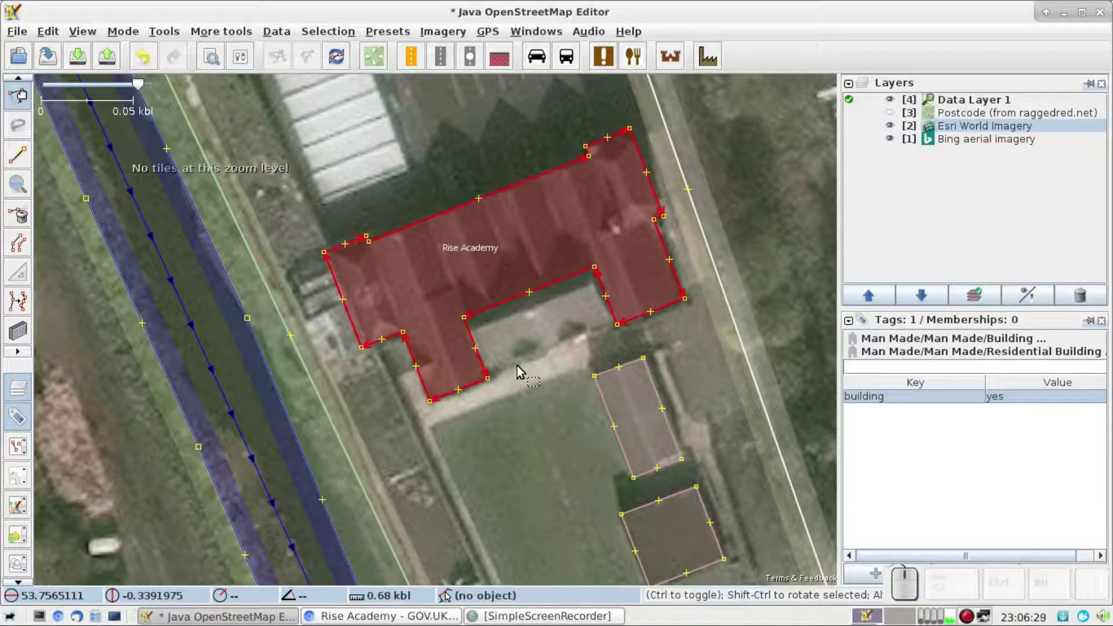
pyautogui.moveTo(519, 373); pyautogui.dragTo(519, 373)
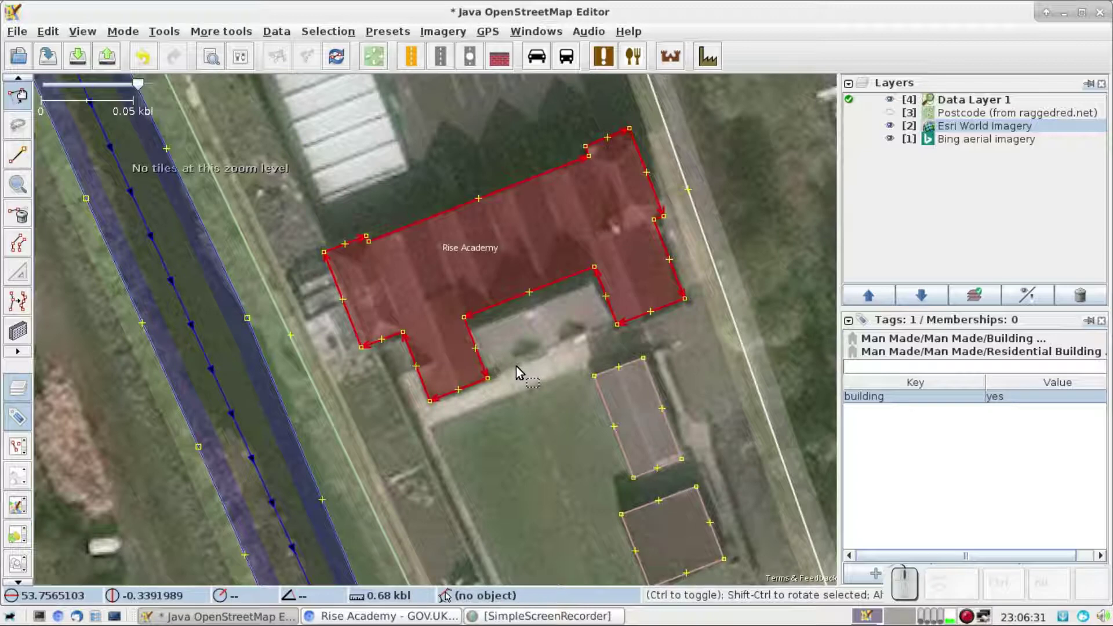
# Add the two outbuildings to the selection and change building=yes to building=school
pyautogui.click(610, 412)
pyautogui.click(644, 514)
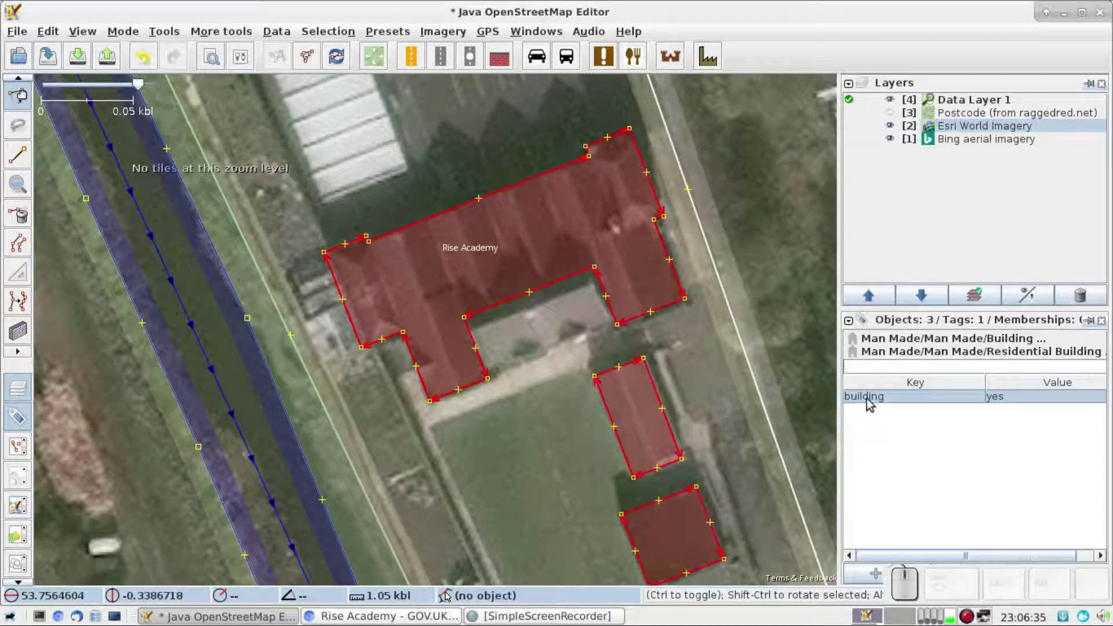
pyautogui.click(870, 402)
pyautogui.press('Return')
pyautogui.press('s')
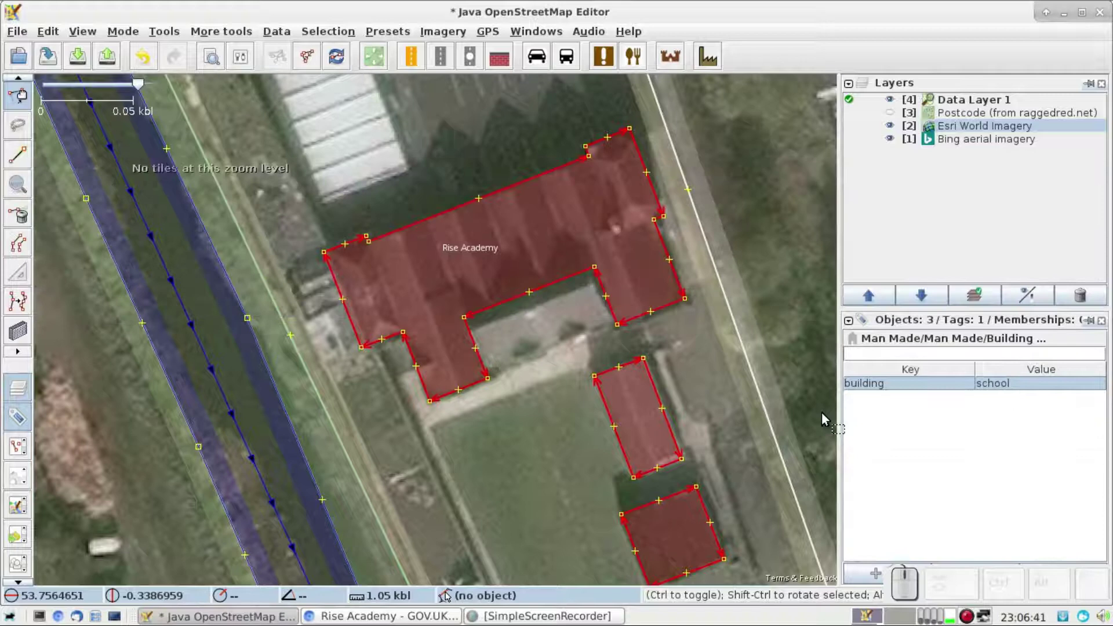
# Deselect and bring the building north of the school into view
pyautogui.press('ctrl+Up')
pyautogui.click(531, 450)
pyautogui.press('ctrl+Up')
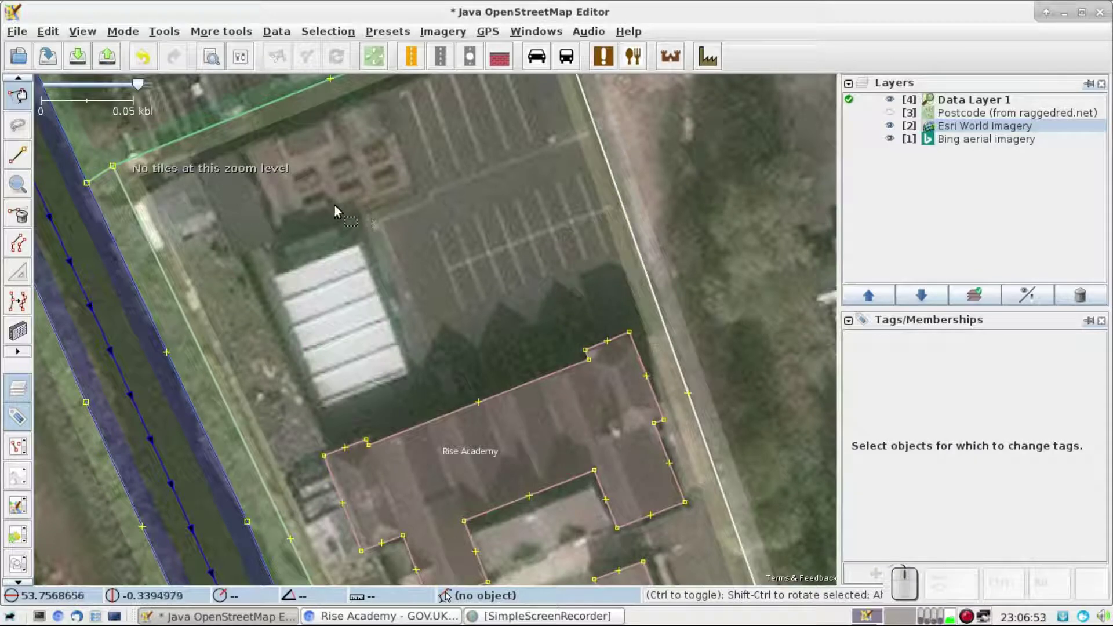
# Outline the white-roofed northern building as a rectangle, tag it building=school and zoom out over the site
pyautogui.click(439, 424)
pyautogui.press('b')
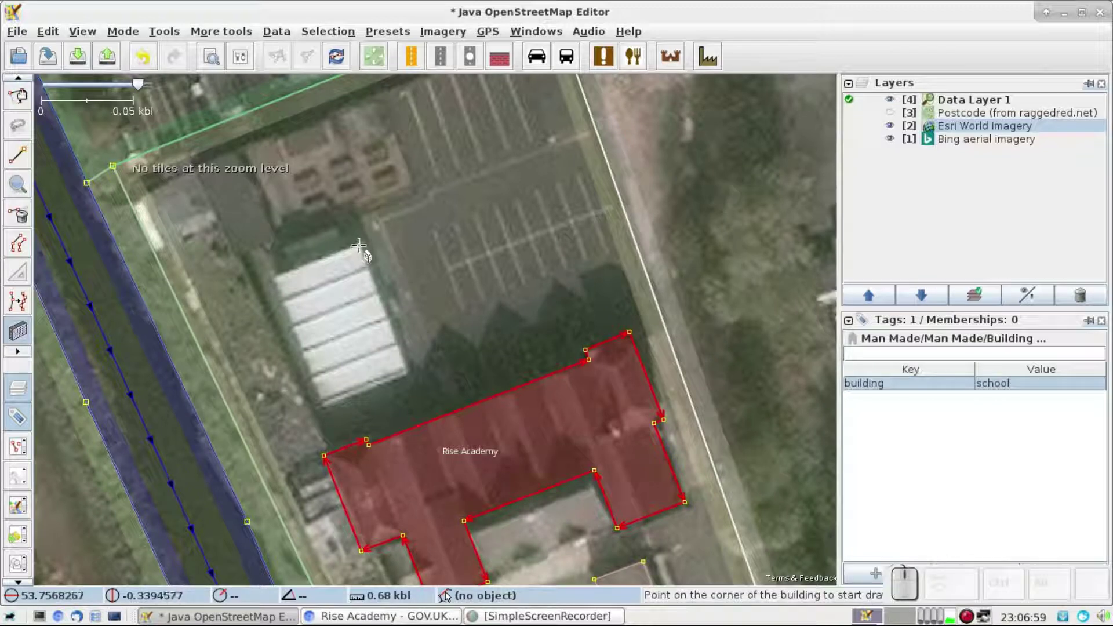
pyautogui.click(370, 256)
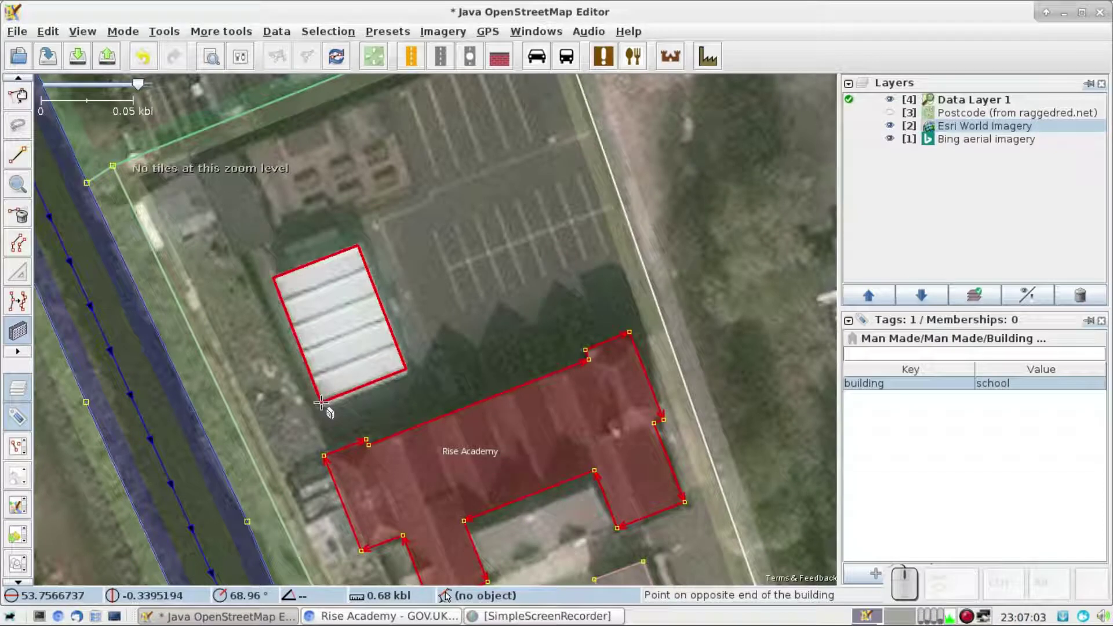
pyautogui.click(328, 416)
pyautogui.press('s')
pyautogui.click(374, 284)
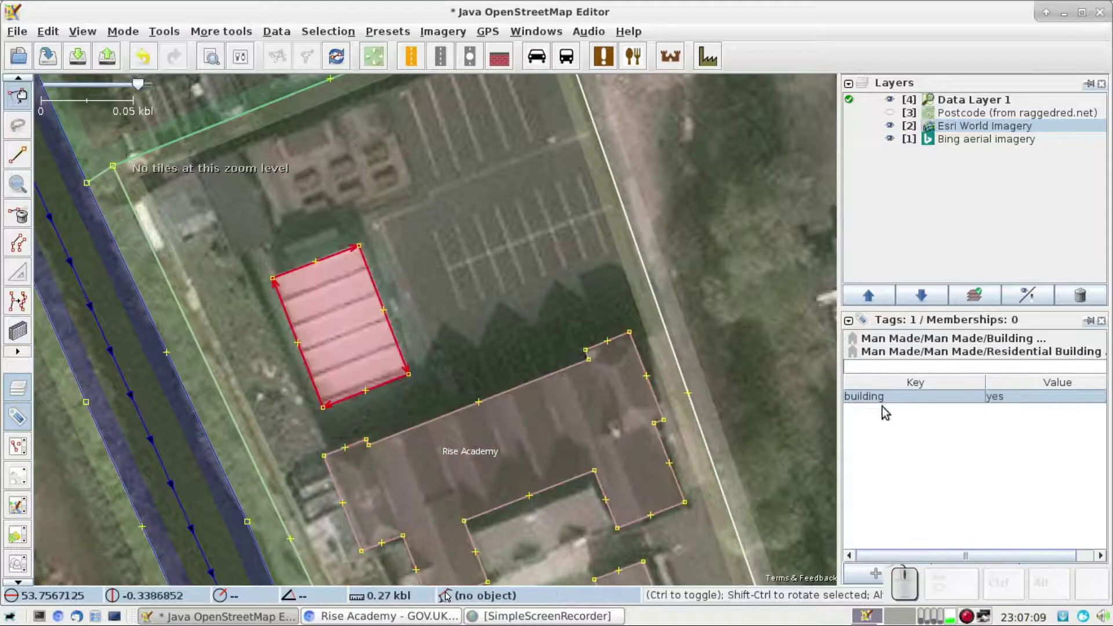
pyautogui.click(890, 408)
pyautogui.press('Return')
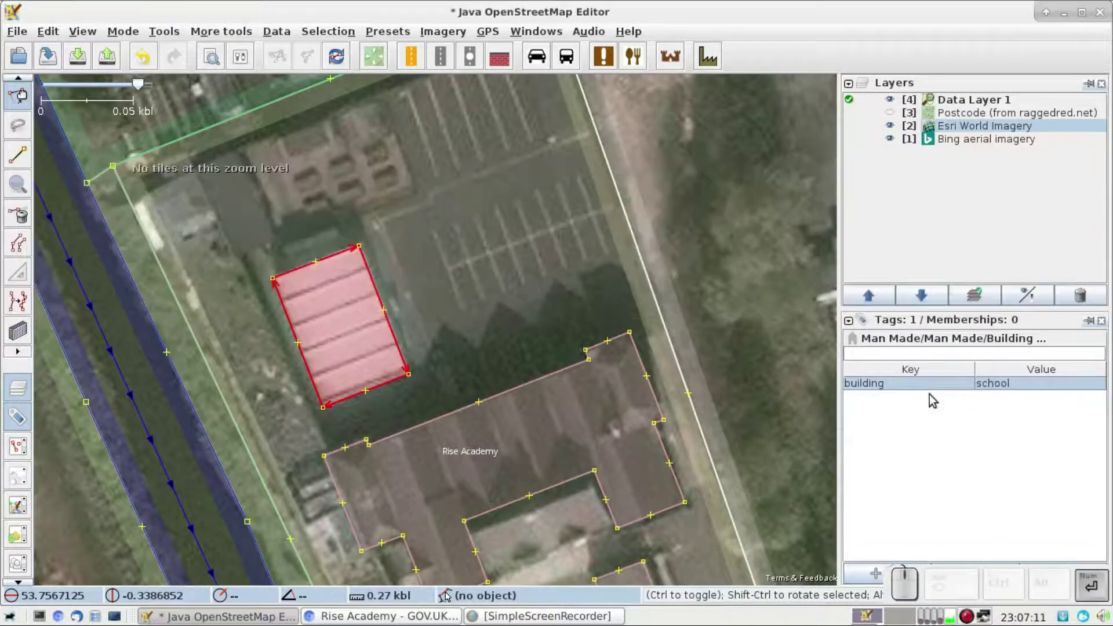
pyautogui.press('-')
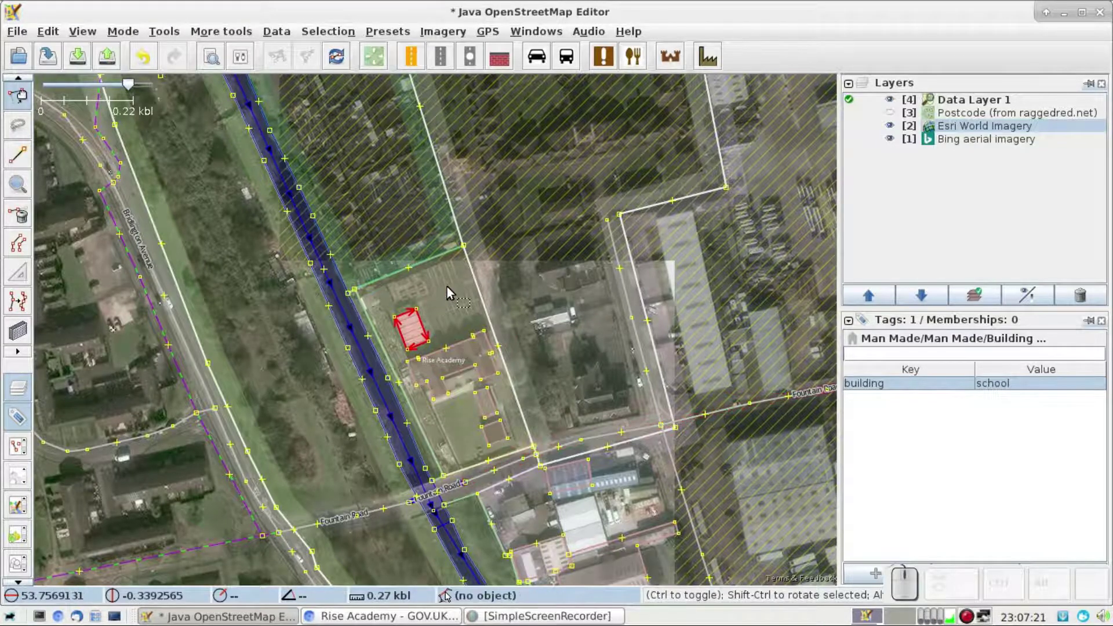
# Select the school grounds area with its amenity=school and Fountain Road address tags
pyautogui.click(450, 291)
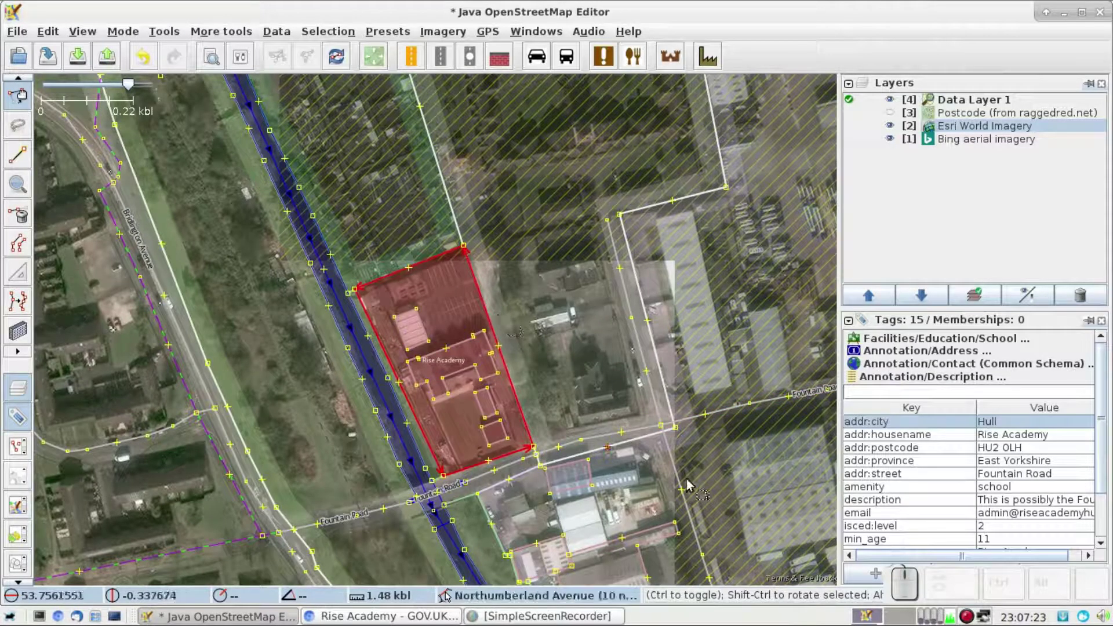
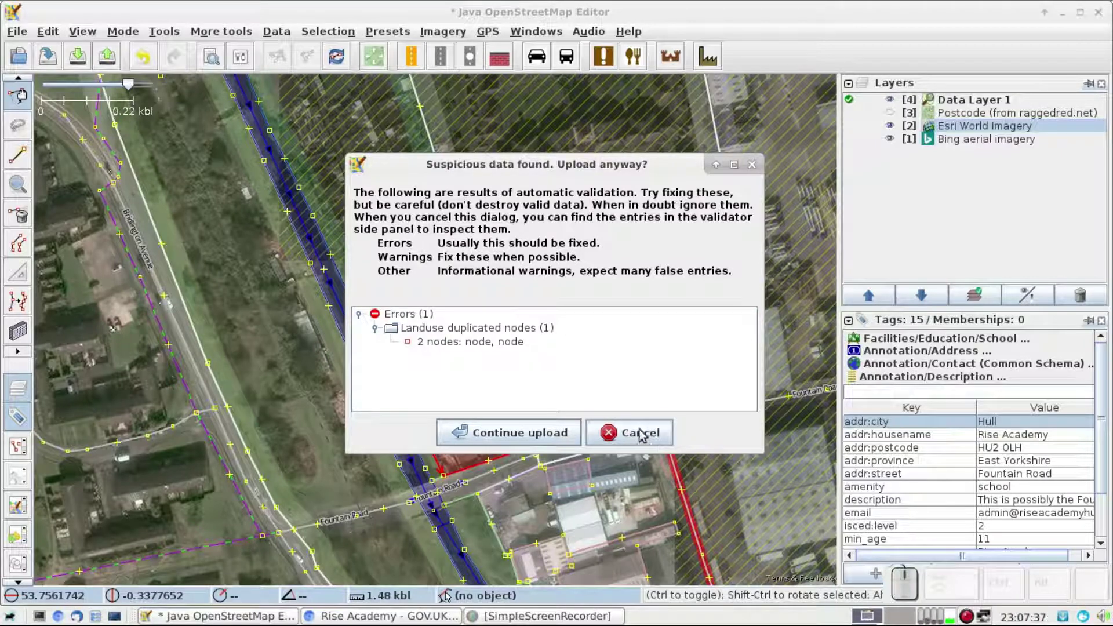
# Cancel the upload and select the landuse duplicated-nodes error in Validation Results
pyautogui.click(643, 434)
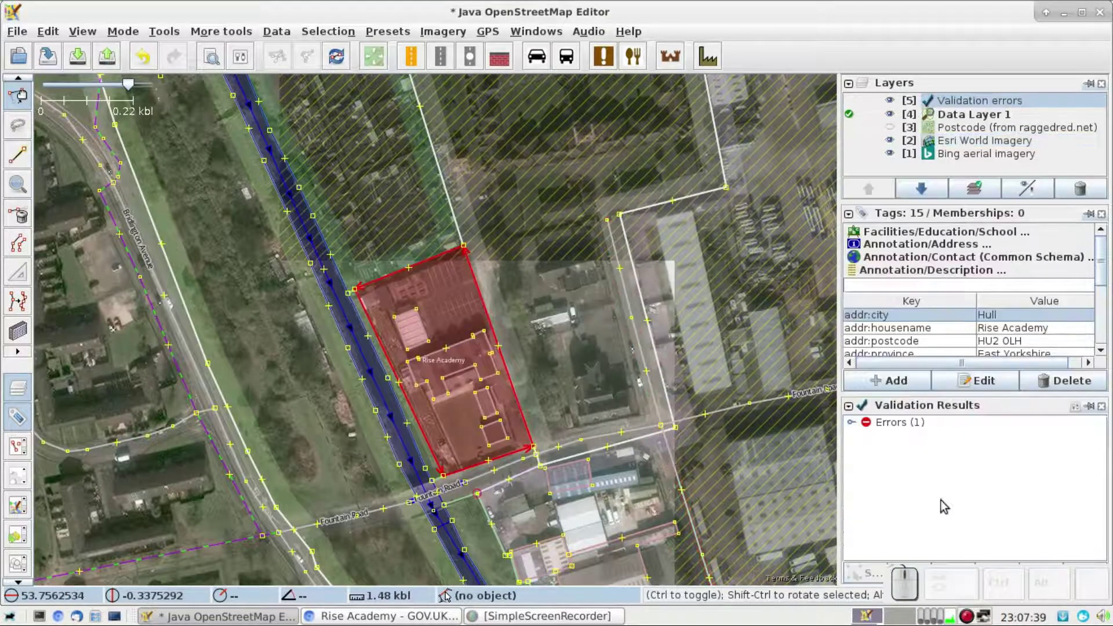
pyautogui.click(858, 429)
pyautogui.click(868, 442)
pyautogui.click(930, 454)
pyautogui.press('s')
pyautogui.moveTo(984, 585); pyautogui.dragTo(918, 487)
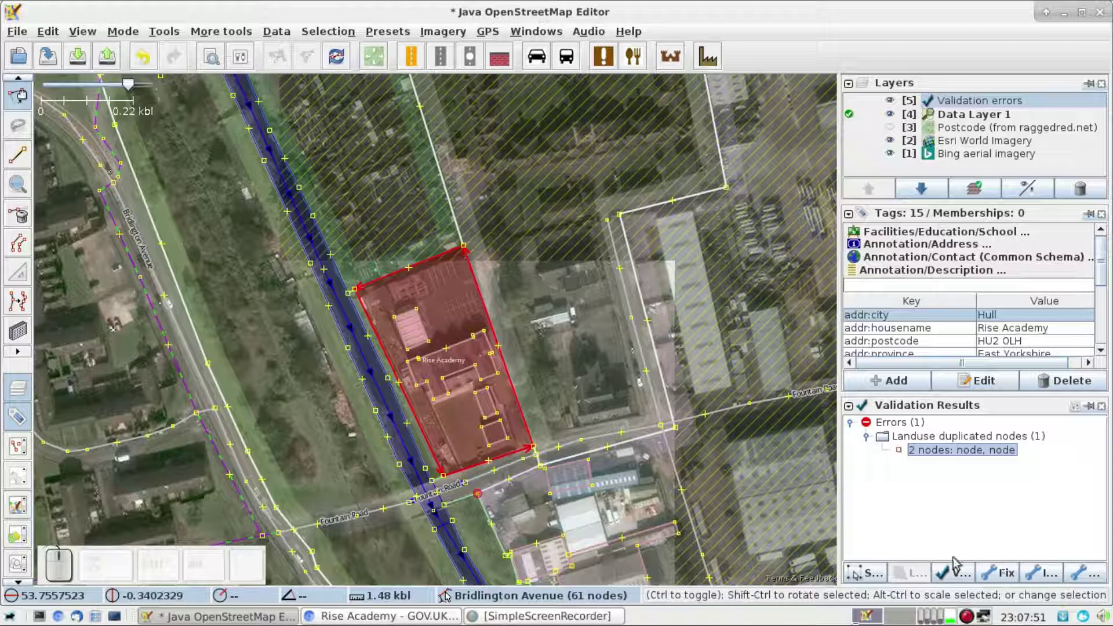
# Zoom to the duplicated nodes by Fountain Road, fix them, and dismiss Validation Results
pyautogui.click(959, 455)
pyautogui.click(974, 469)
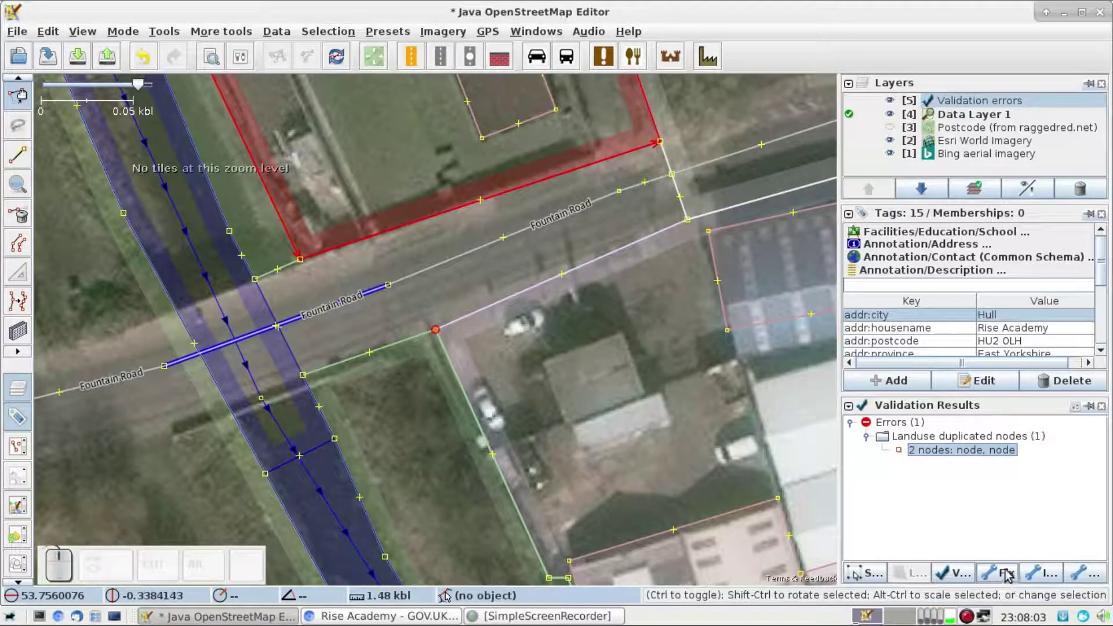
pyautogui.click(1008, 574)
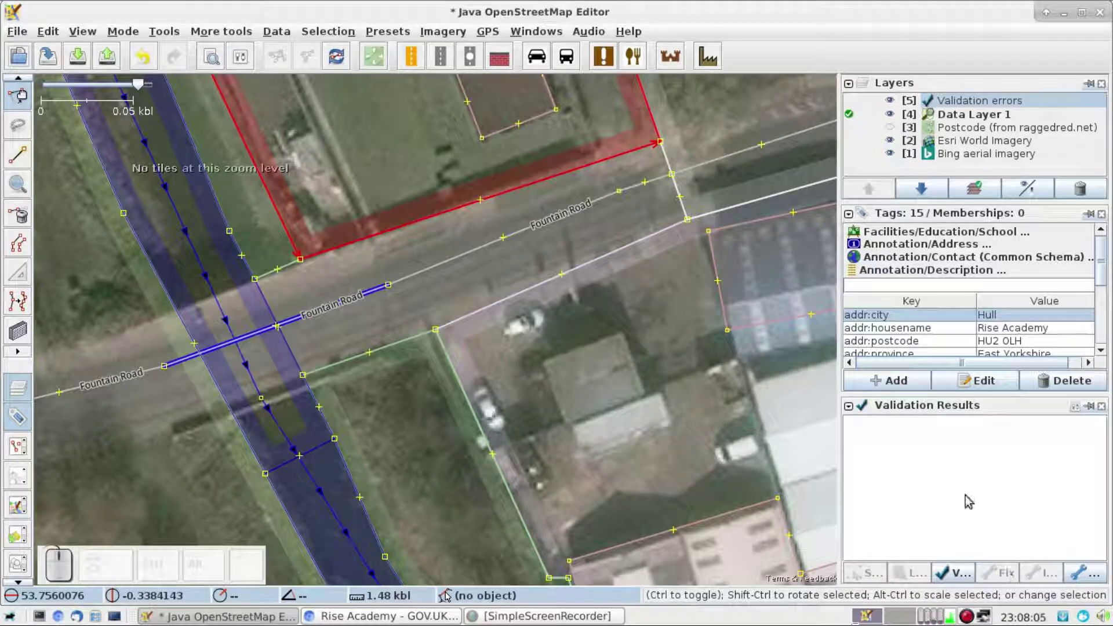
pyautogui.click(1107, 408)
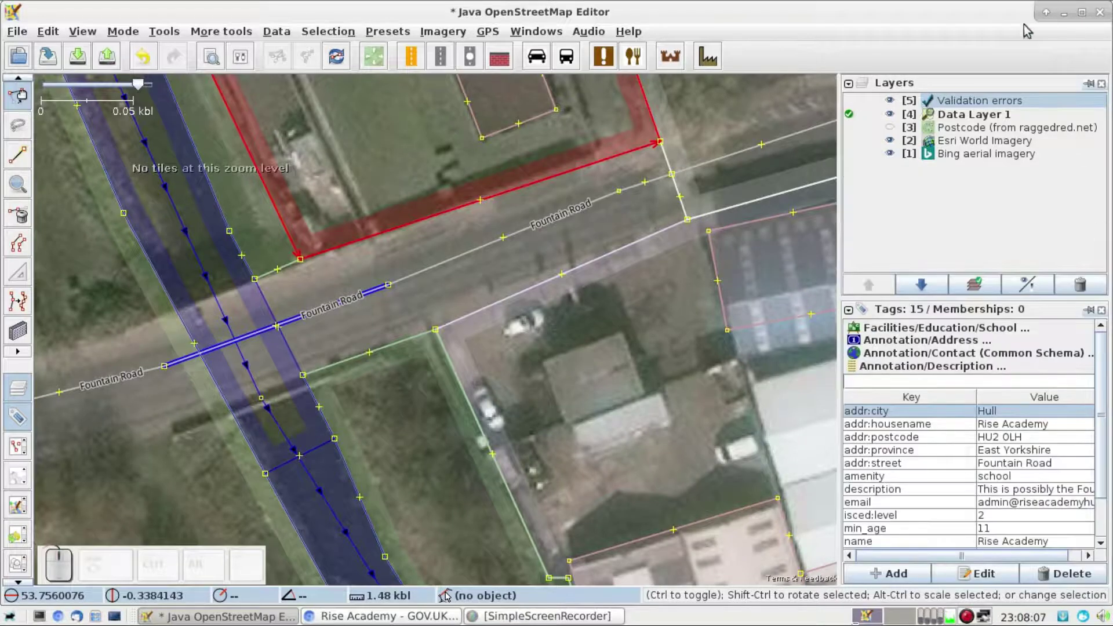
# Start the upload and reuse the previous schools-update changeset comment from history
pyautogui.click(993, 109)
pyautogui.press('Delete')
pyautogui.press('ctrl+shift+Up')
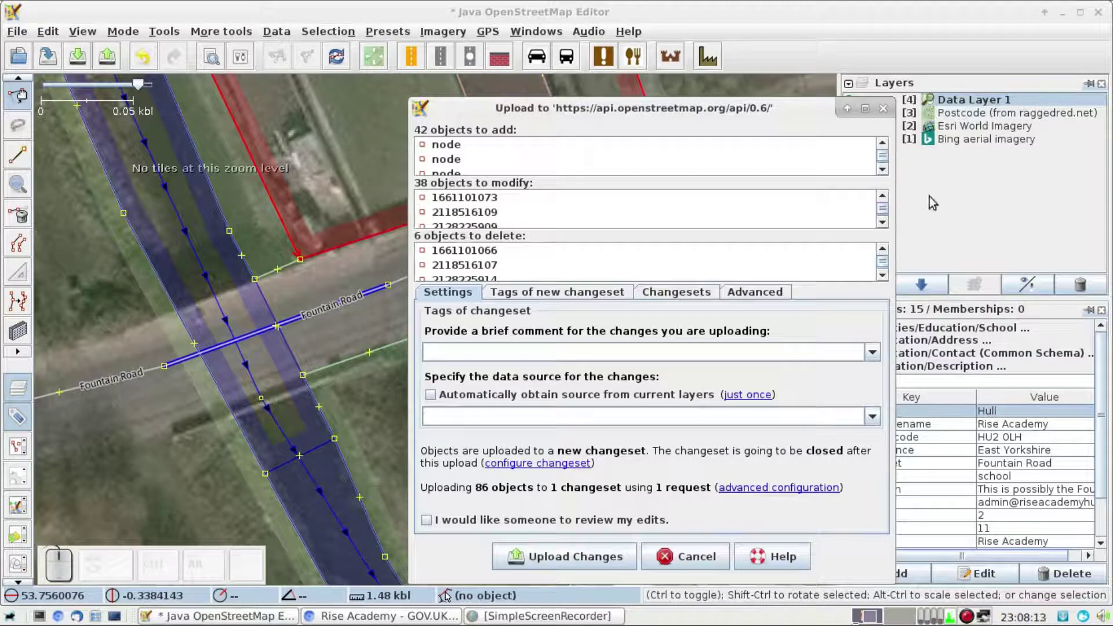
pyautogui.press('Down')
pyautogui.press('Down')
pyautogui.press('Up')
pyautogui.press('Left')
pyautogui.press('BackSpace')
pyautogui.press('5')
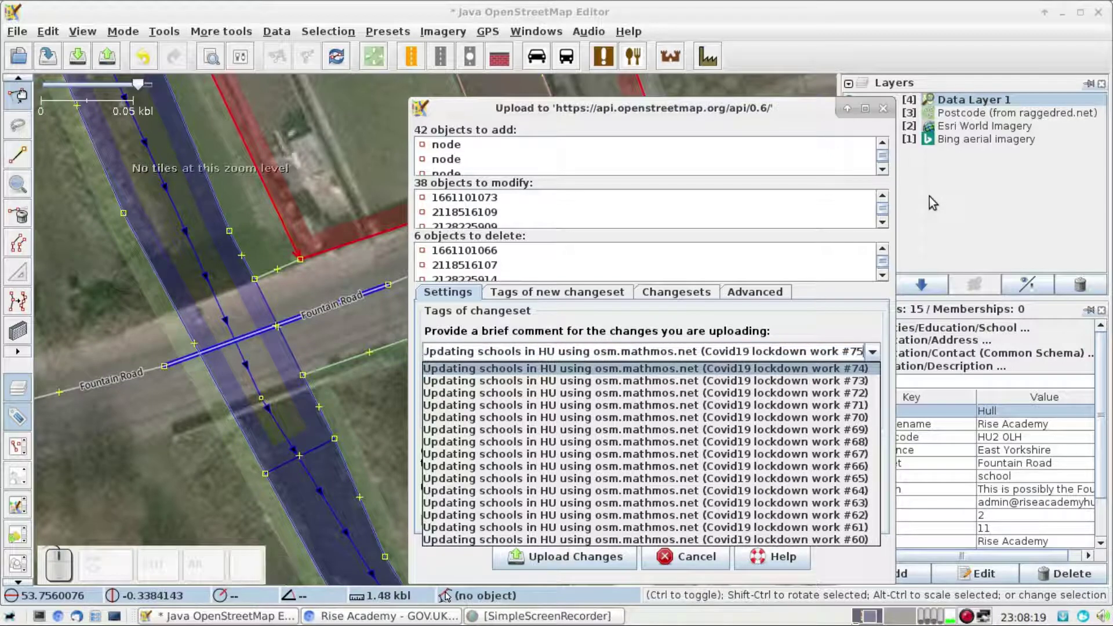
pyautogui.press('Return')
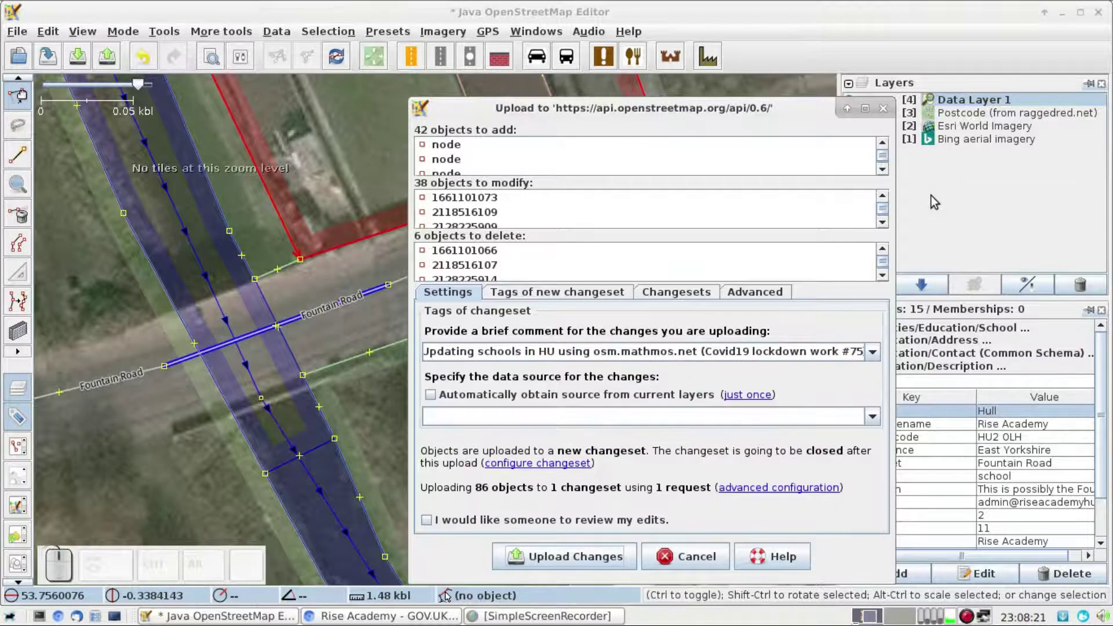
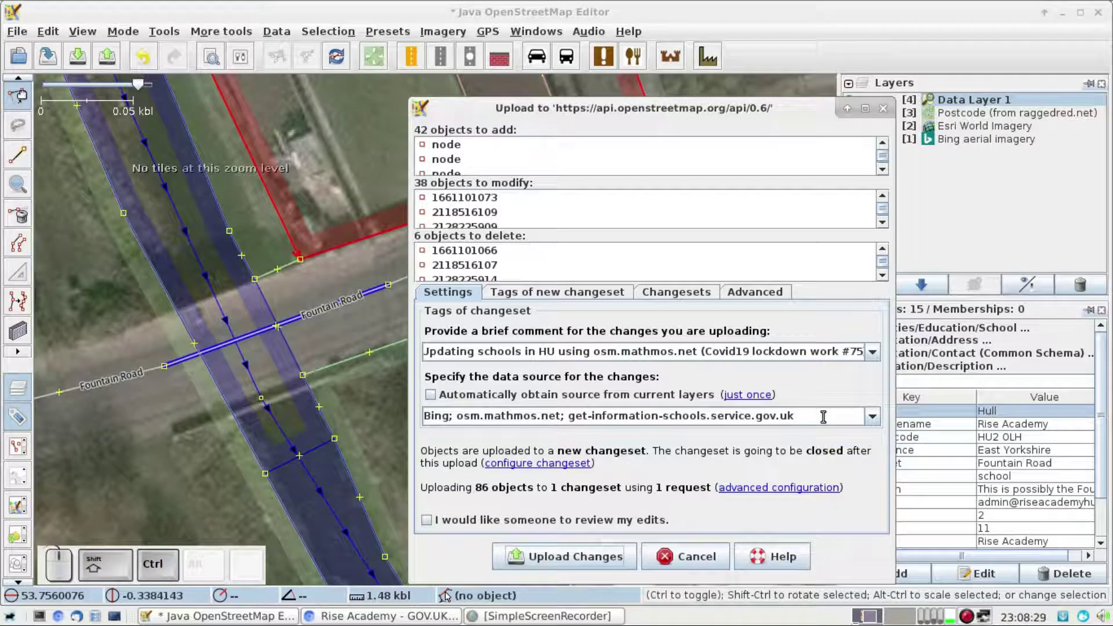
# Confirm the Bing, osm.mathmos.net and school-records sources and upload the 86 changed objects
pyautogui.press('ctrl+shift+Up')
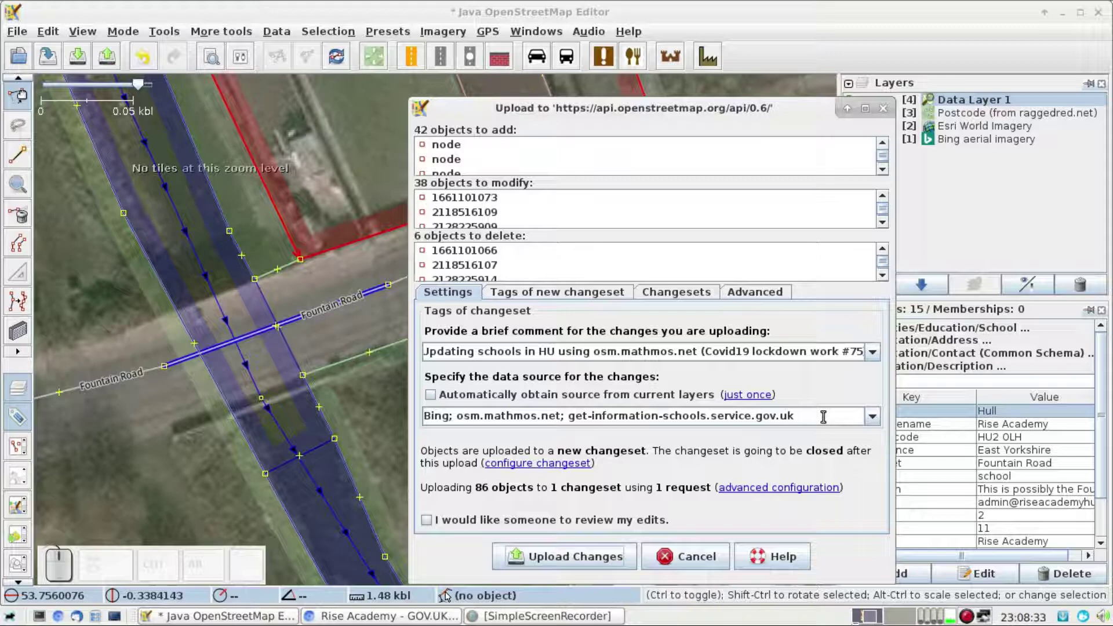
pyautogui.press('ctrl+Return')
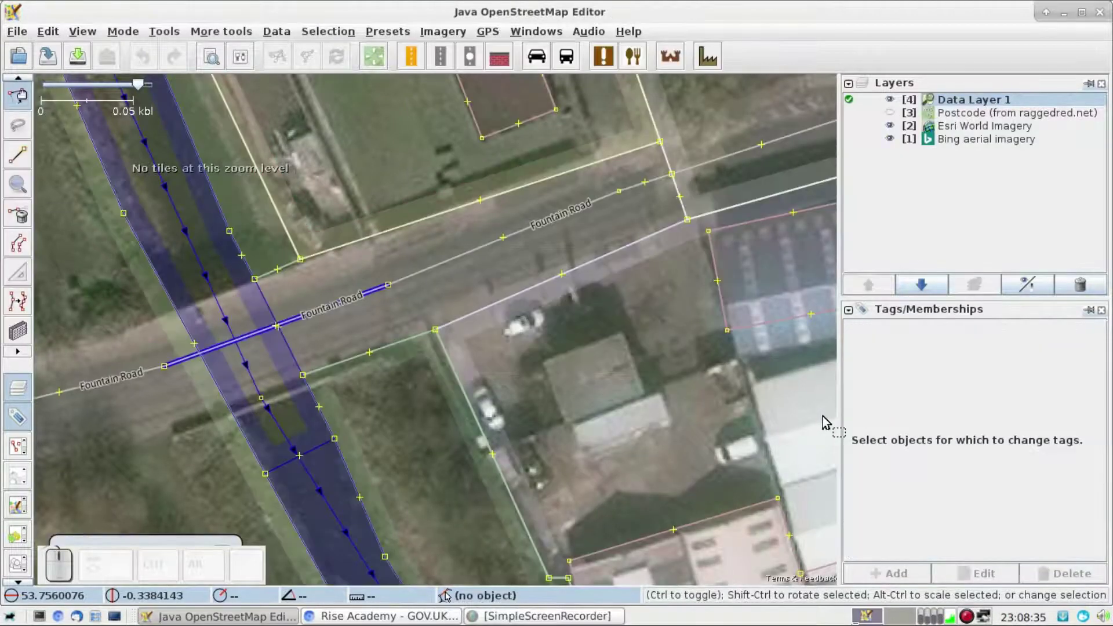